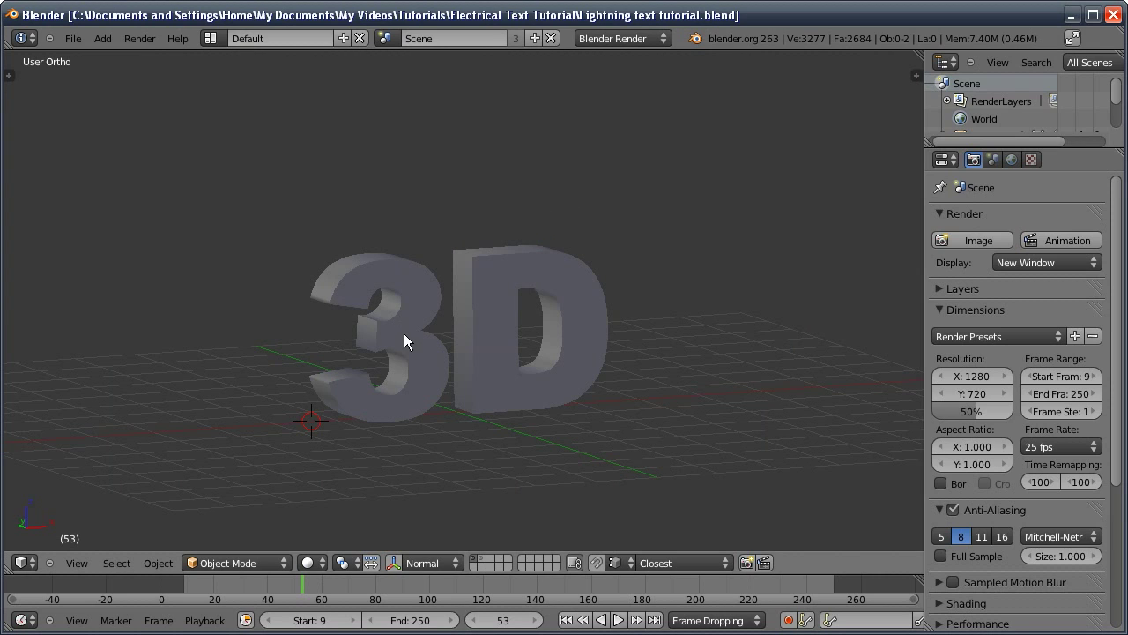
- Preview the Add menu, then select the extruded '3D' text object Text.001
{"action": "key", "text": "shift+a"}
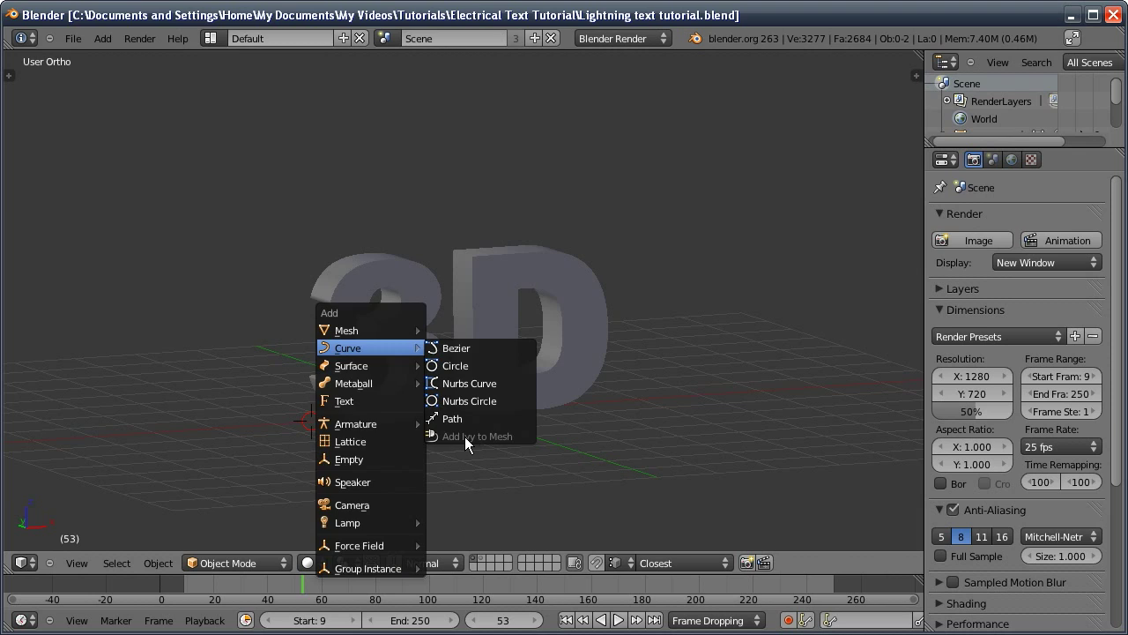
{"action": "left_click", "coordinate": [492, 336]}
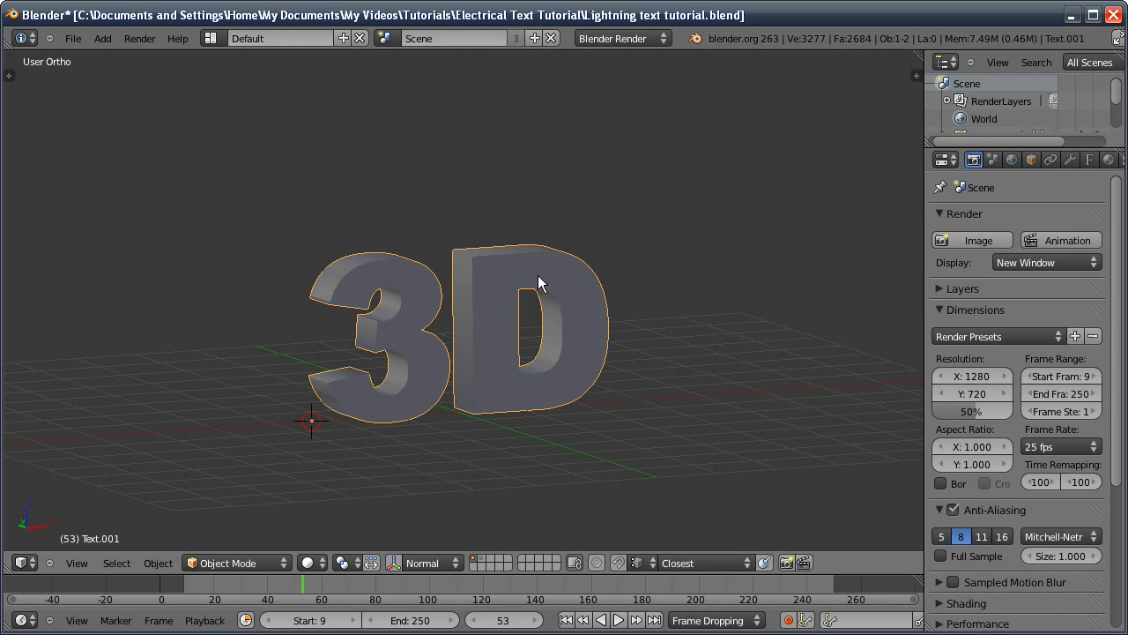
- Lower the text's Preview U resolution from 12 to 3 in the Shape panel
{"action": "left_click", "coordinate": [1091, 165]}
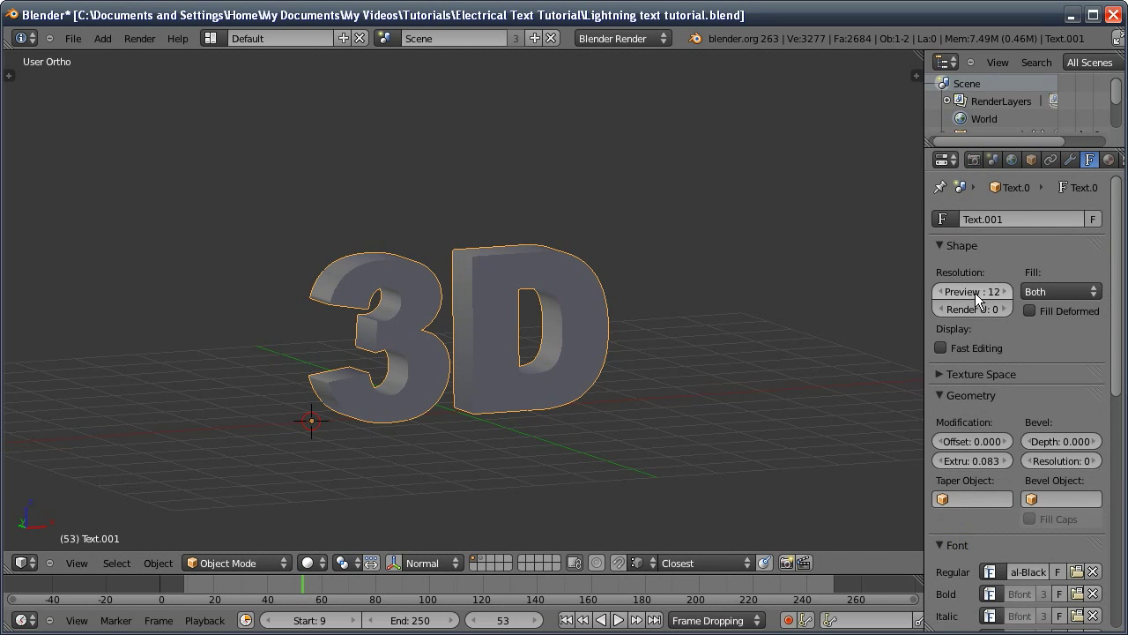
{"action": "left_click", "coordinate": [984, 290]}
{"action": "left_click", "coordinate": [947, 290]}
{"action": "left_click", "coordinate": [947, 290]}
{"action": "left_click", "coordinate": [948, 290]}
{"action": "left_click", "coordinate": [949, 291]}
{"action": "left_click", "coordinate": [949, 293]}
{"action": "left_click", "coordinate": [950, 293]}
{"action": "left_click", "coordinate": [950, 294]}
{"action": "left_click", "coordinate": [951, 294]}
{"action": "left_click", "coordinate": [952, 295]}
{"action": "double_click", "coordinate": [952, 296]}
{"action": "double_click", "coordinate": [1012, 293]}
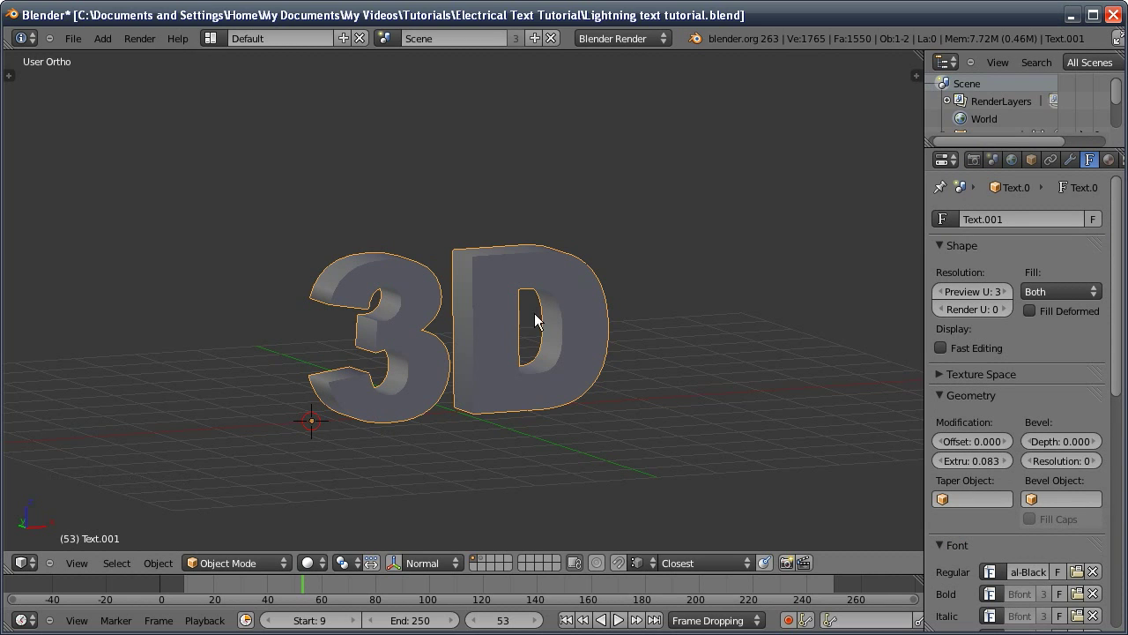
- Convert the text to a mesh (Alt+C), remove its 270 doubled vertices, and return to Object Mode
{"action": "key", "text": "alt+c"}
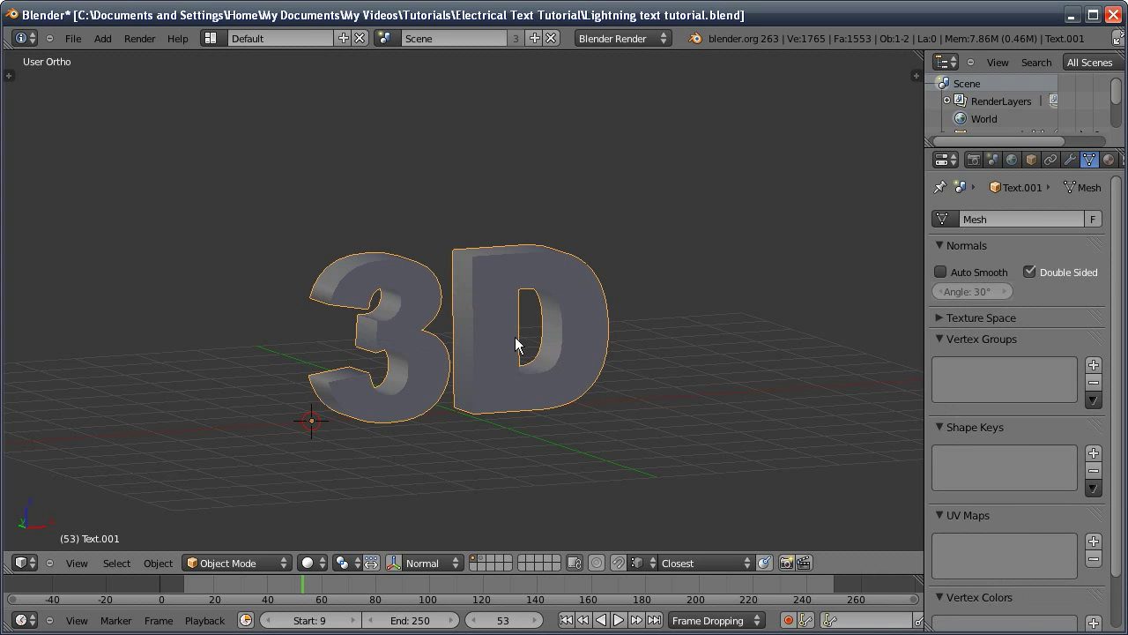
{"action": "key", "text": "Tab"}
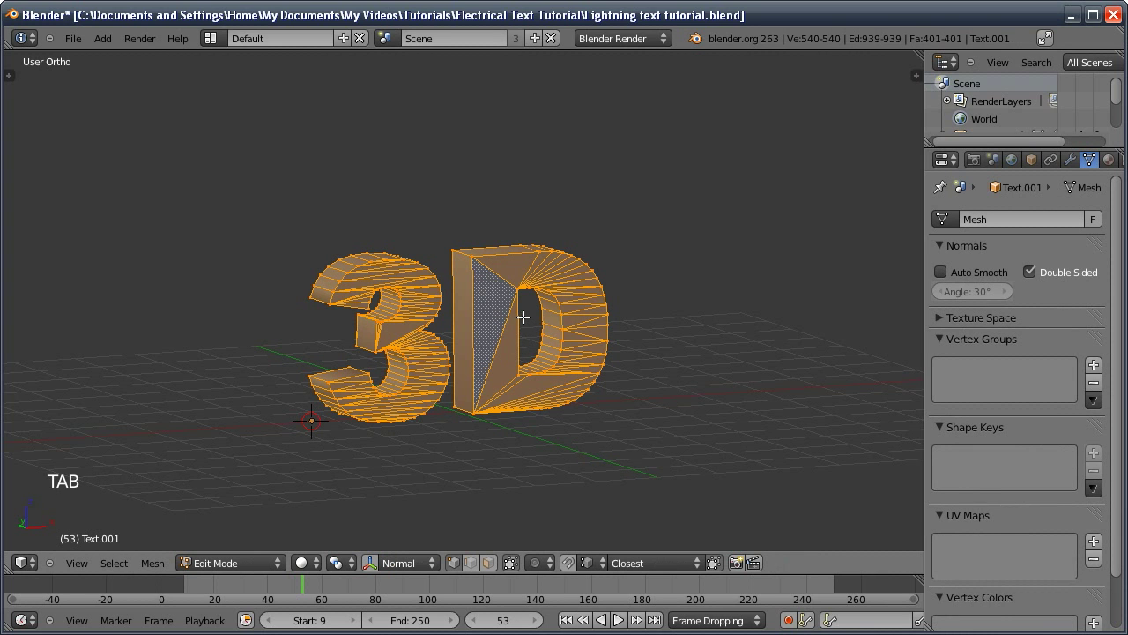
{"action": "key", "text": "w"}
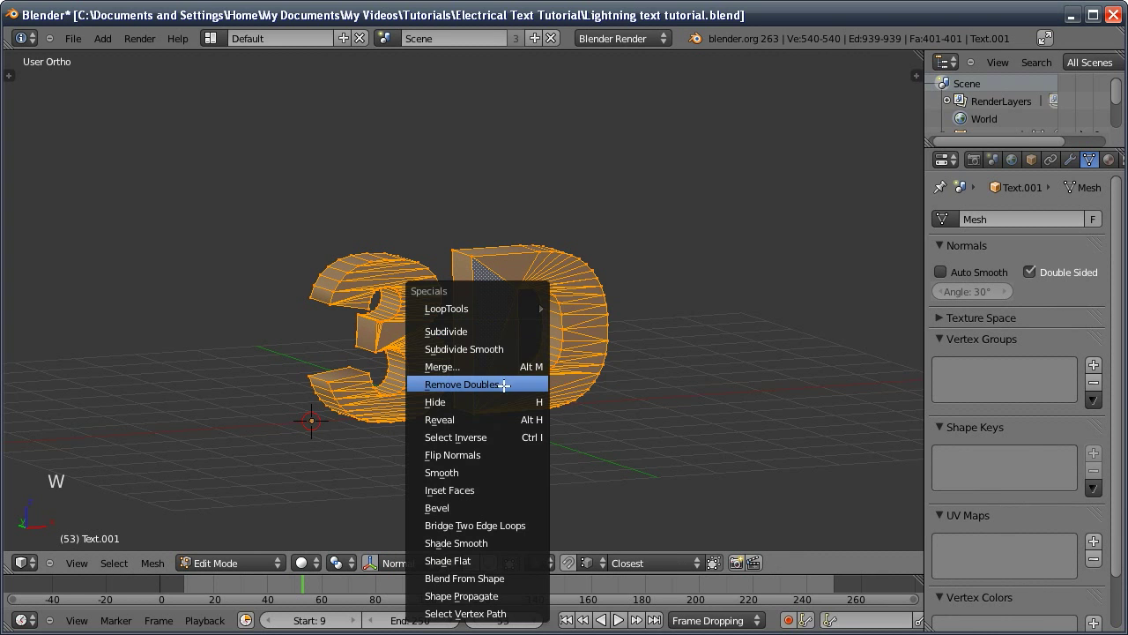
{"action": "key", "text": "Tab"}
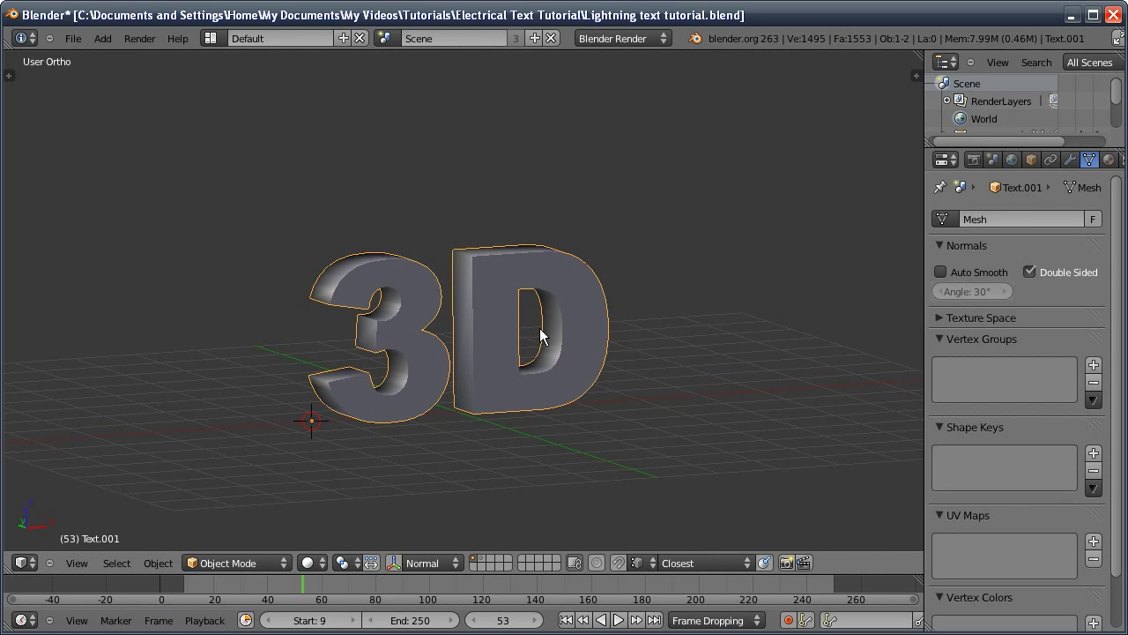
- Unhide the curved backdrop and orbit the view around the text and backdrop
{"action": "key", "text": "alt+h"}
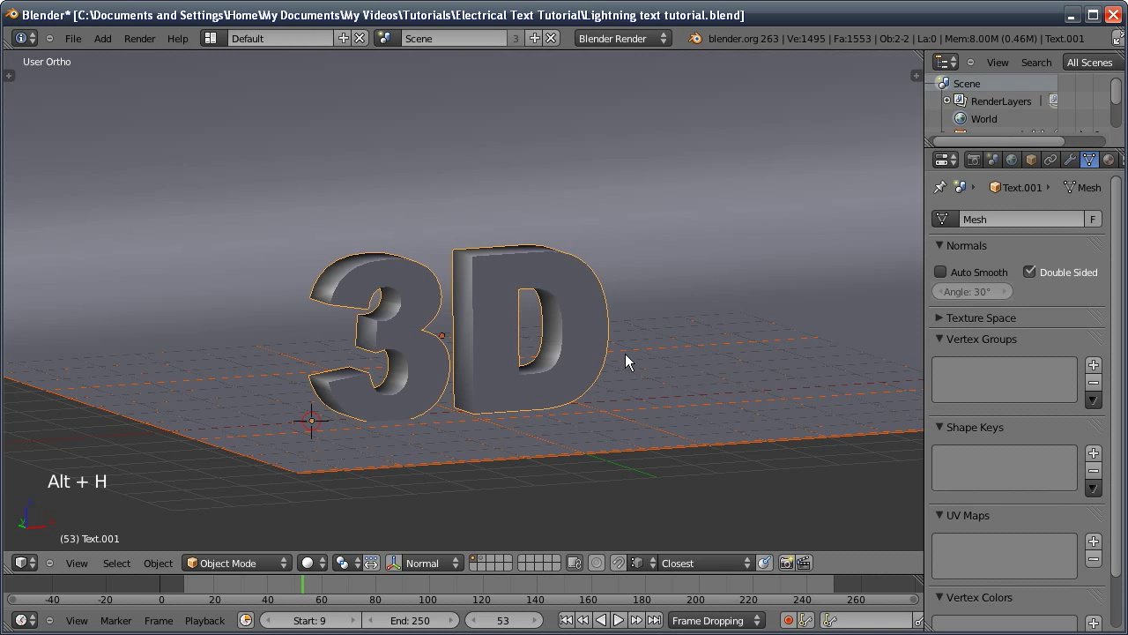
{"action": "key", "text": "KP_0"}
{"action": "middle_click", "coordinate": [484, 471]}
{"action": "middle_click", "coordinate": [485, 448]}
{"action": "middle_click", "coordinate": [490, 418]}
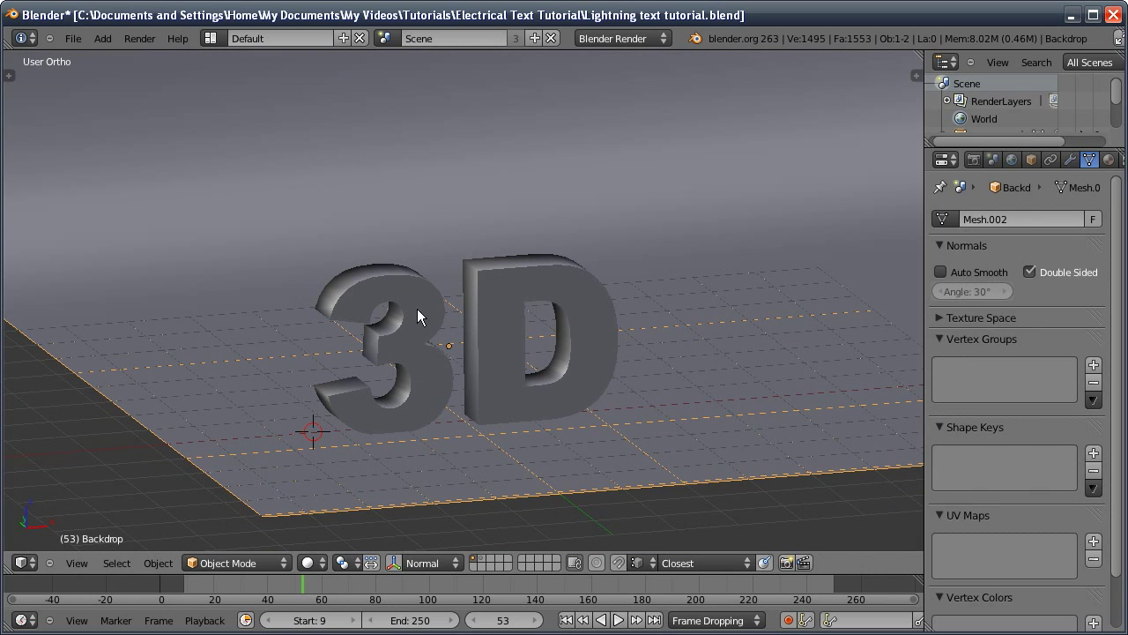
- Select the 3D text instead of the backdrop, join it, and switch to Front view
{"action": "left_click", "coordinate": [427, 311]}
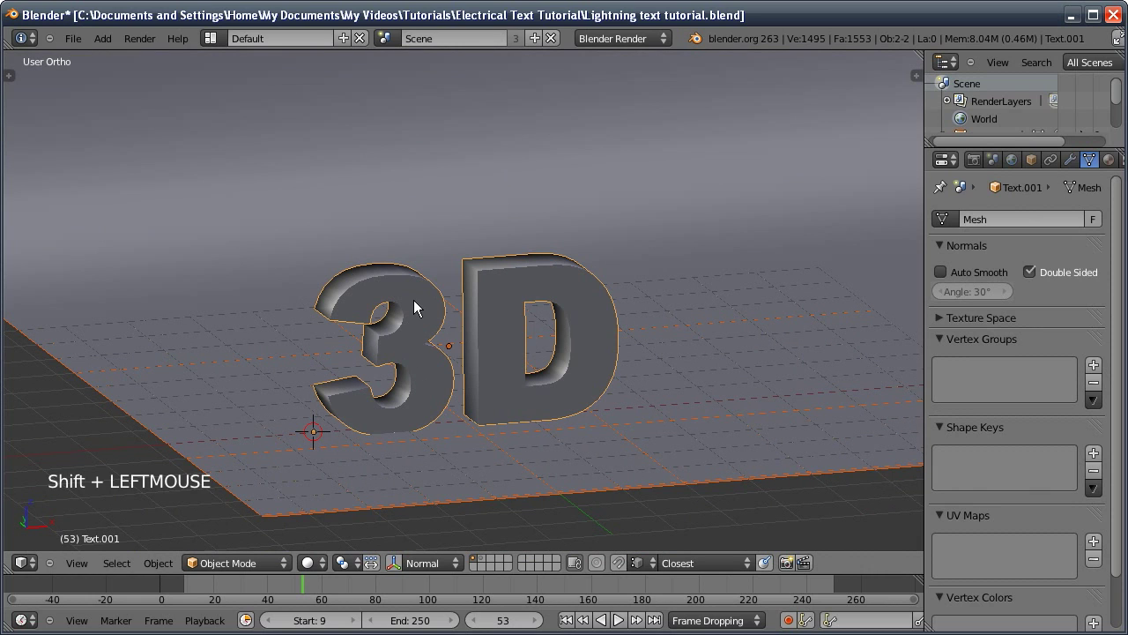
{"action": "key", "text": "ctrl+j"}
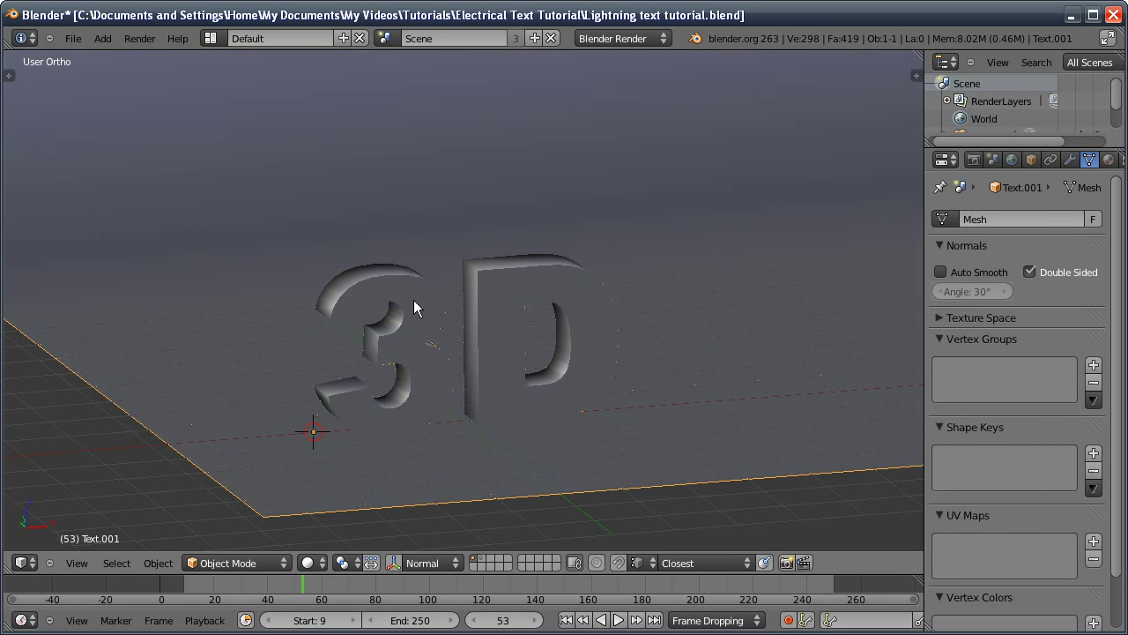
{"action": "key", "text": "KP_1"}
{"action": "key", "text": "shift+a"}
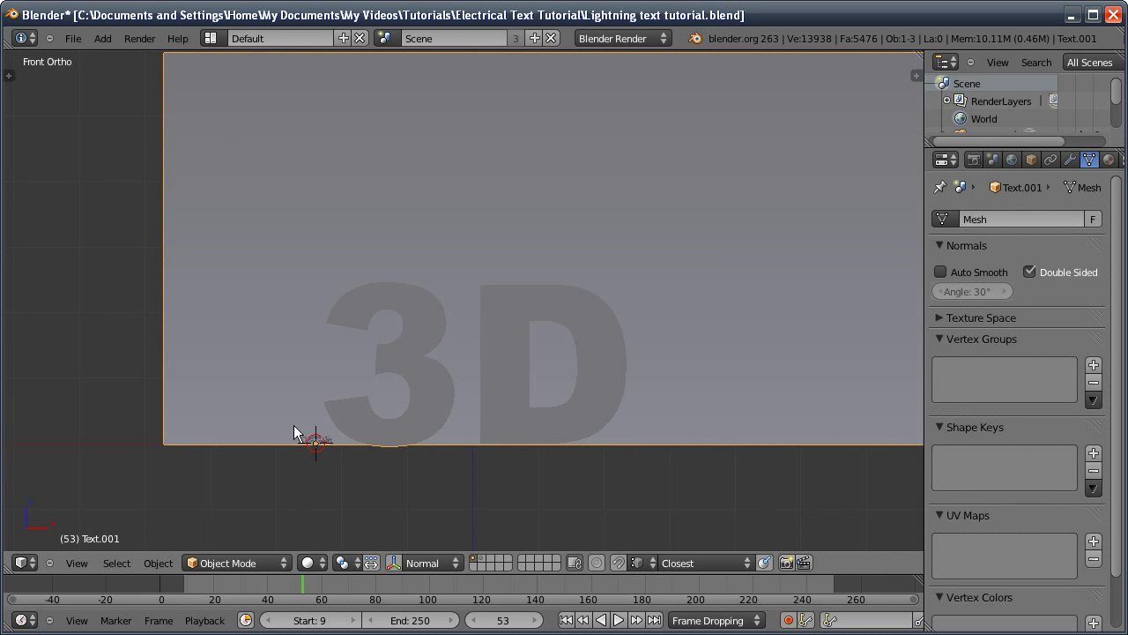
{"action": "middle_click", "coordinate": [318, 446]}
{"action": "middle_click", "coordinate": [313, 466]}
{"action": "middle_click", "coordinate": [312, 479]}
{"action": "middle_click", "coordinate": [319, 372]}
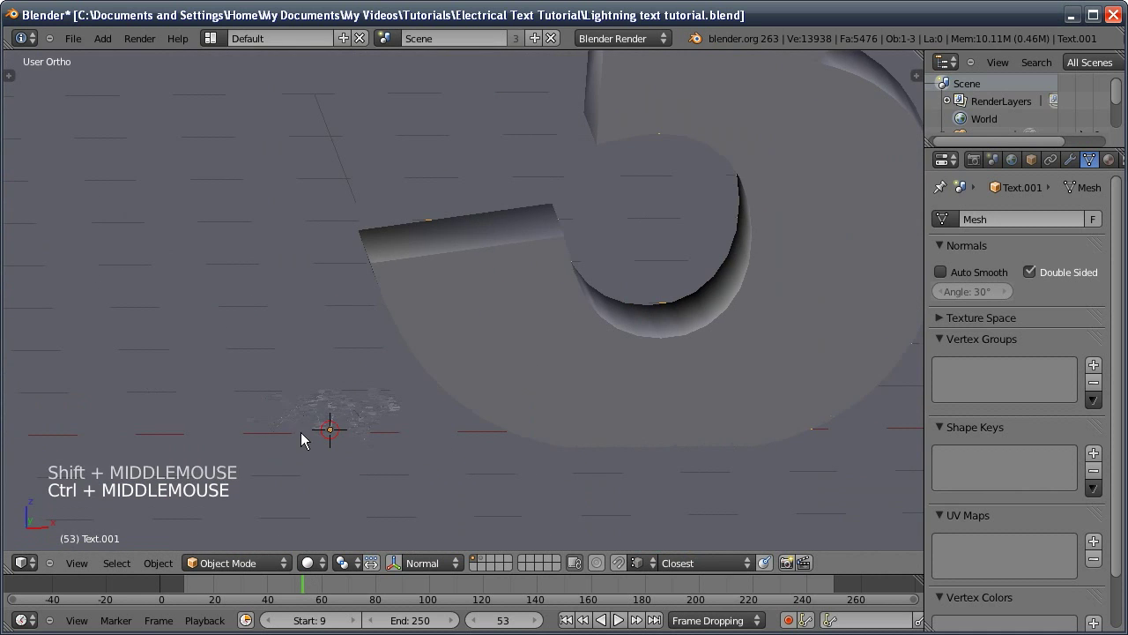
{"action": "middle_click", "coordinate": [322, 453]}
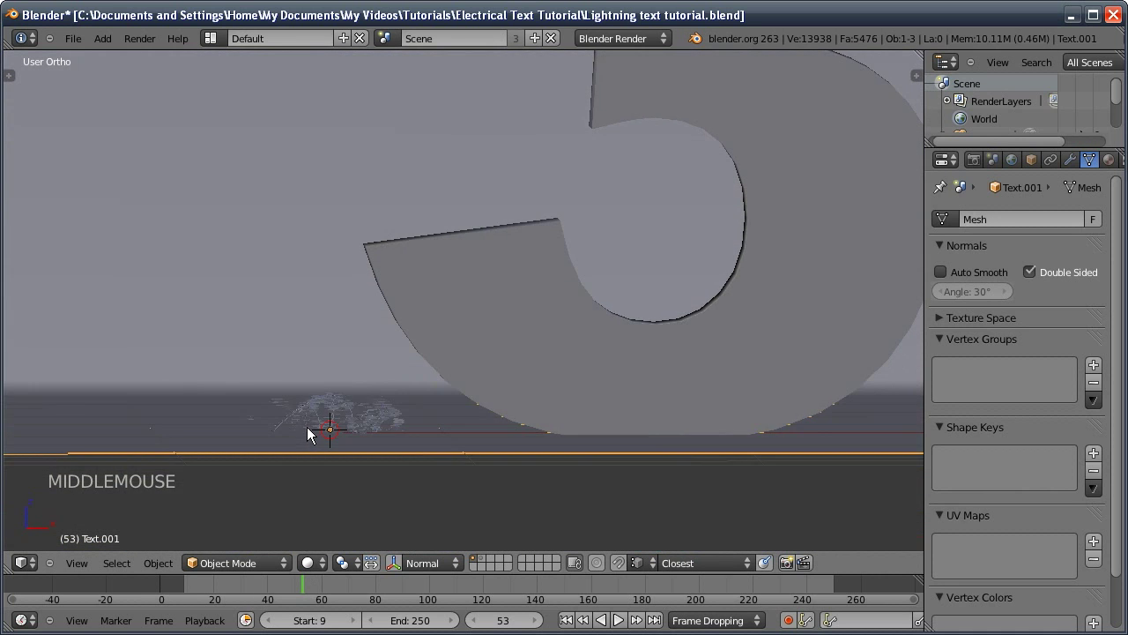
{"action": "middle_click", "coordinate": [377, 429]}
{"action": "middle_click", "coordinate": [387, 287]}
{"action": "middle_click", "coordinate": [393, 146]}
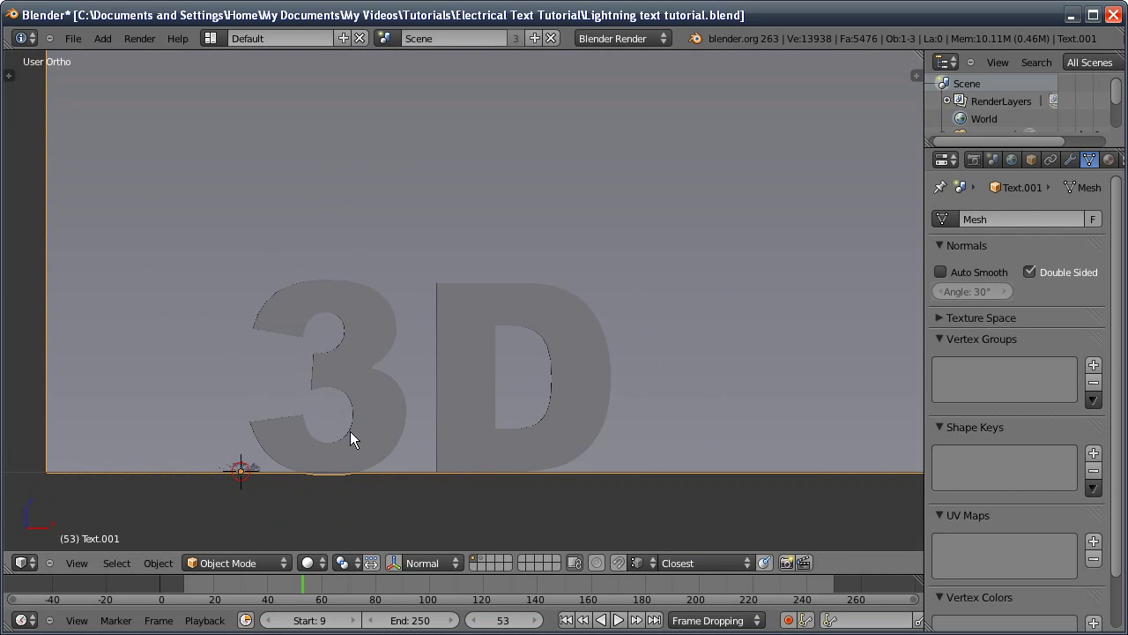
{"action": "middle_click", "coordinate": [240, 441]}
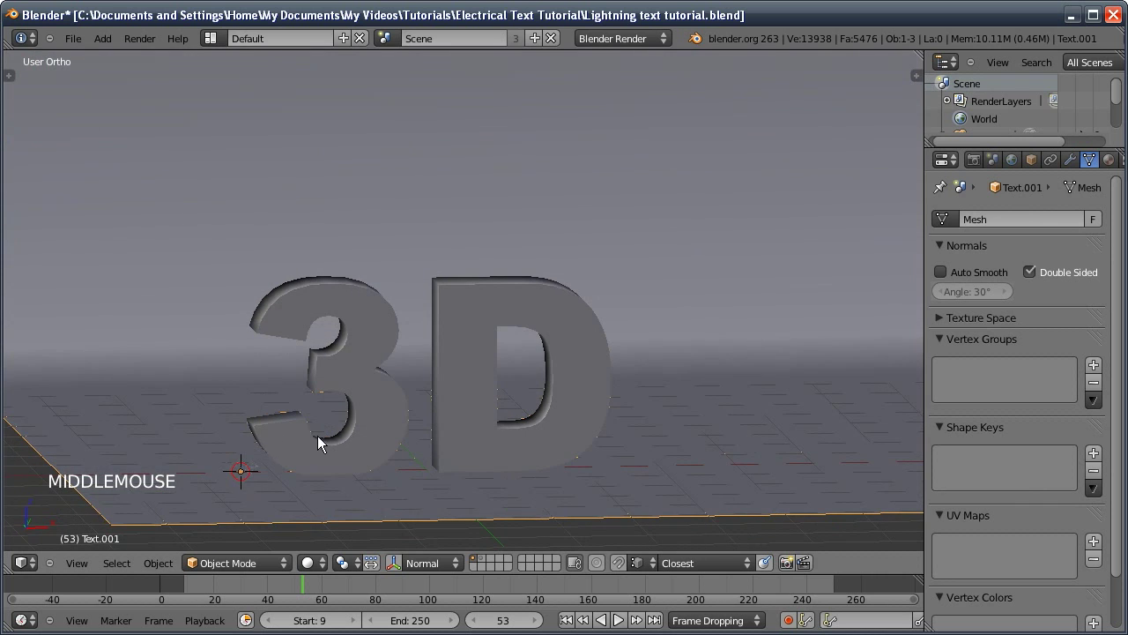
{"action": "middle_click", "coordinate": [236, 483]}
{"action": "middle_click", "coordinate": [244, 493]}
{"action": "middle_click", "coordinate": [246, 405]}
- Switch to wireframe shading and delete the extra curve object beside the text
{"action": "key", "text": "z"}
{"action": "key", "text": "a"}
{"action": "key", "text": "b"}
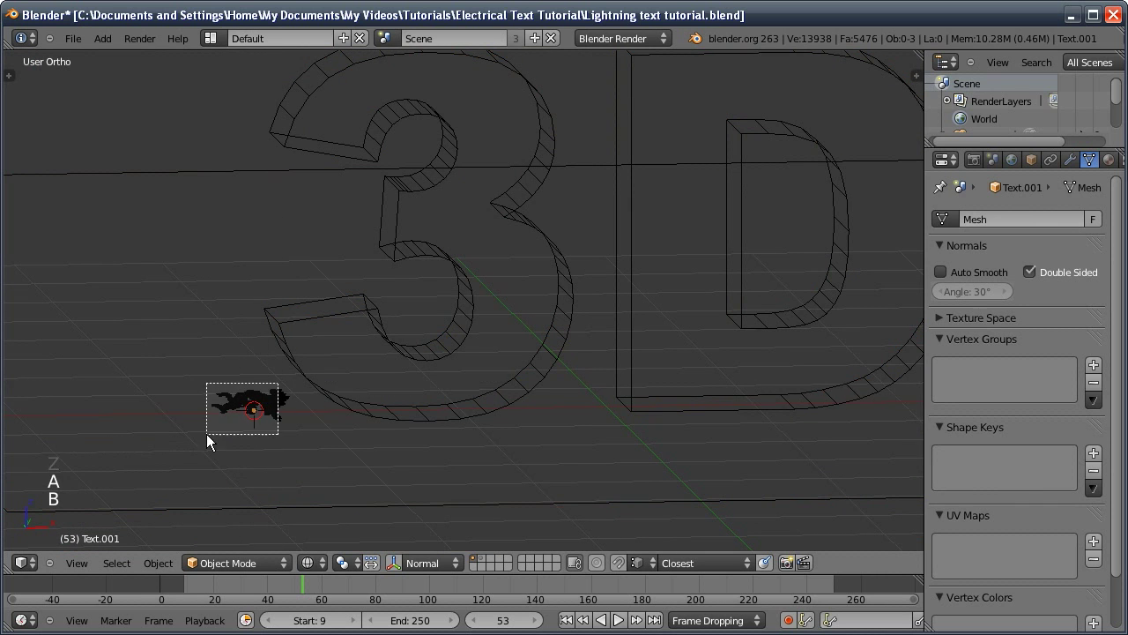
{"action": "left_click", "coordinate": [284, 512]}
{"action": "key", "text": "Delete"}
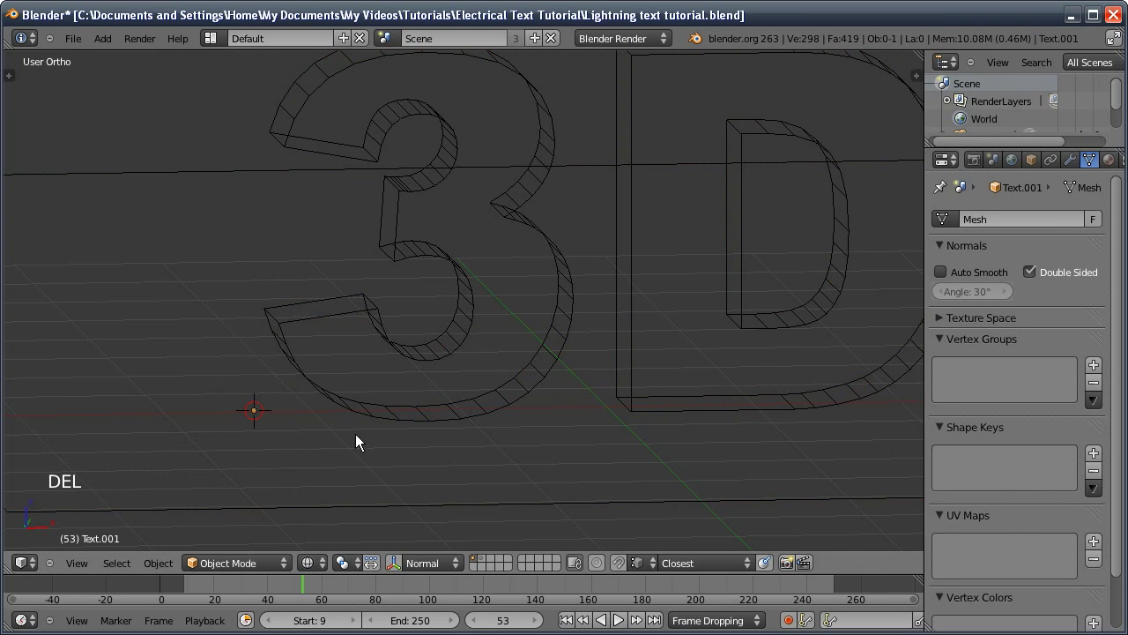
- Orbit the view to face the text outline and select it
{"action": "middle_click", "coordinate": [446, 443]}
{"action": "middle_click", "coordinate": [429, 347]}
{"action": "middle_click", "coordinate": [376, 370]}
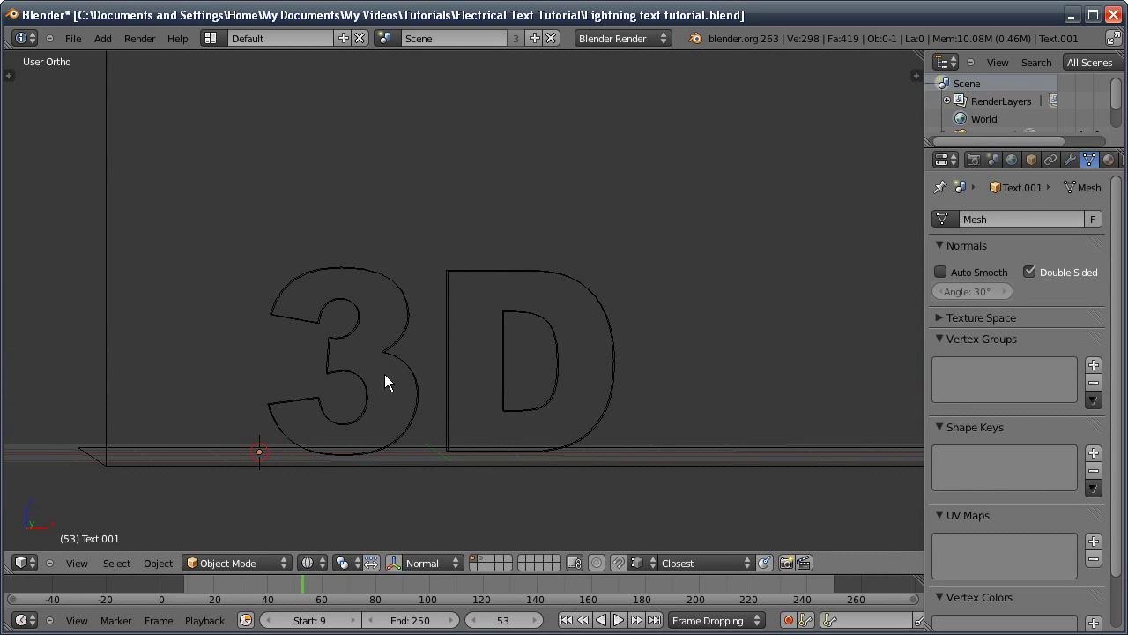
{"action": "left_click", "coordinate": [353, 421]}
- Frame the text in Front view and rotate it 180 degrees so it reads mirrored
{"action": "key", "text": "KP_1"}
{"action": "middle_click", "coordinate": [375, 381]}
{"action": "middle_click", "coordinate": [453, 315]}
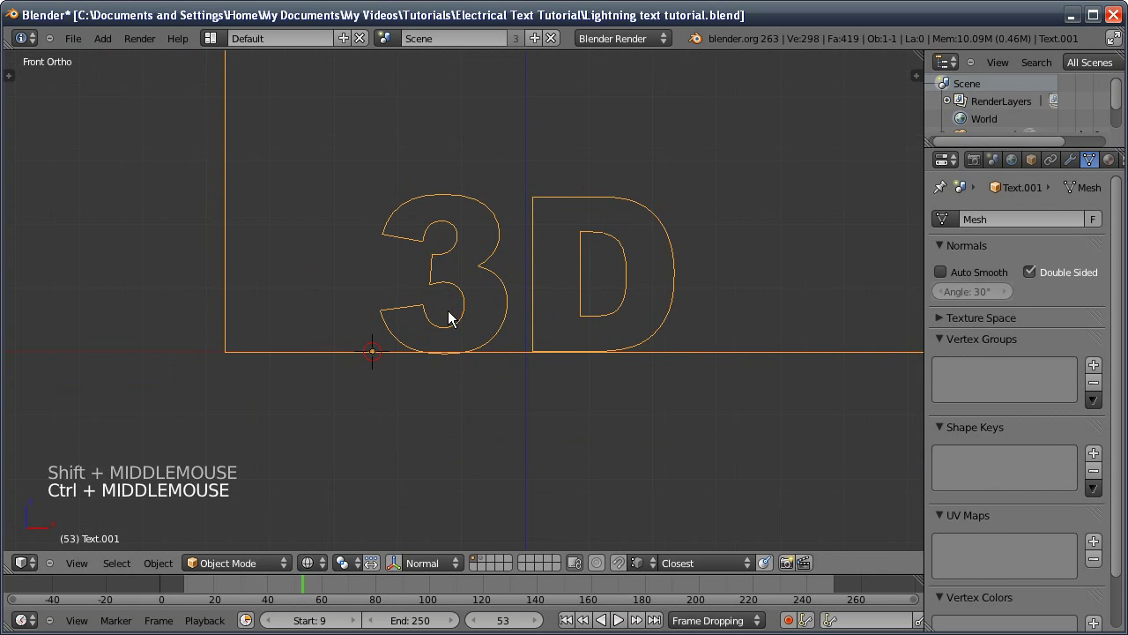
{"action": "key", "text": "r"}
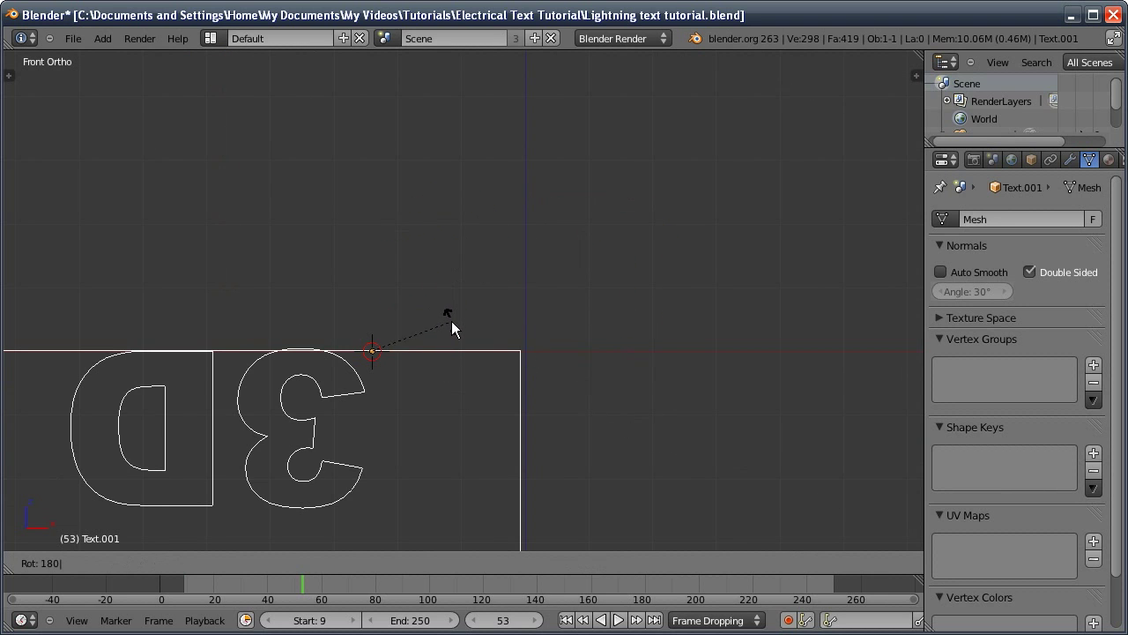
{"action": "middle_click", "coordinate": [338, 398]}
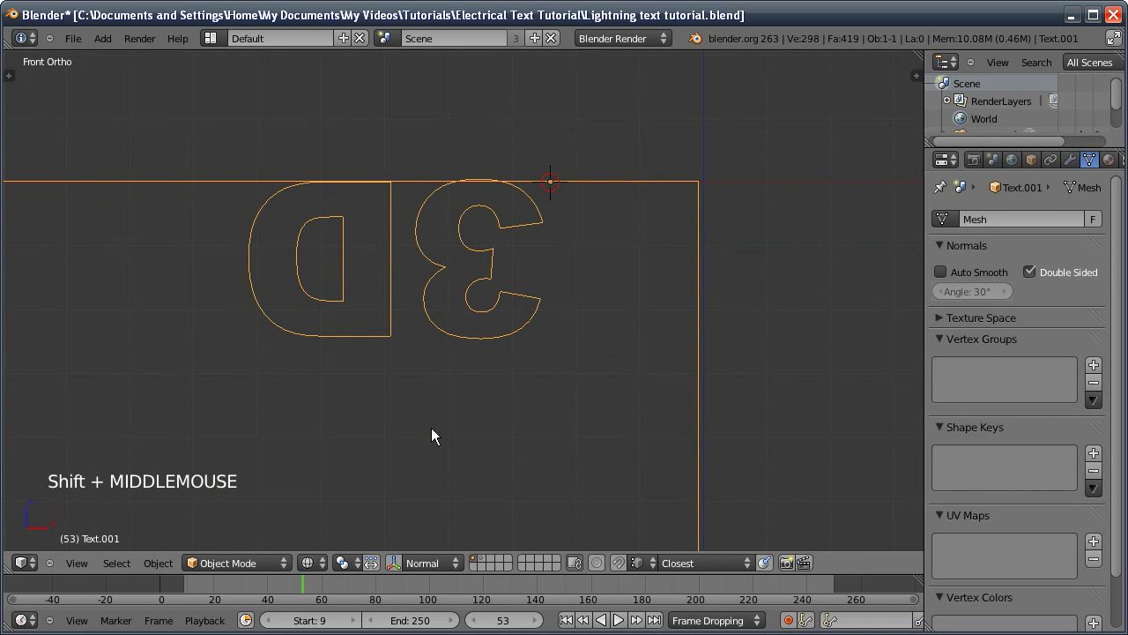
- Place the 3D cursor just below the letters as the ivy growth origin
{"action": "right_click", "coordinate": [418, 434]}
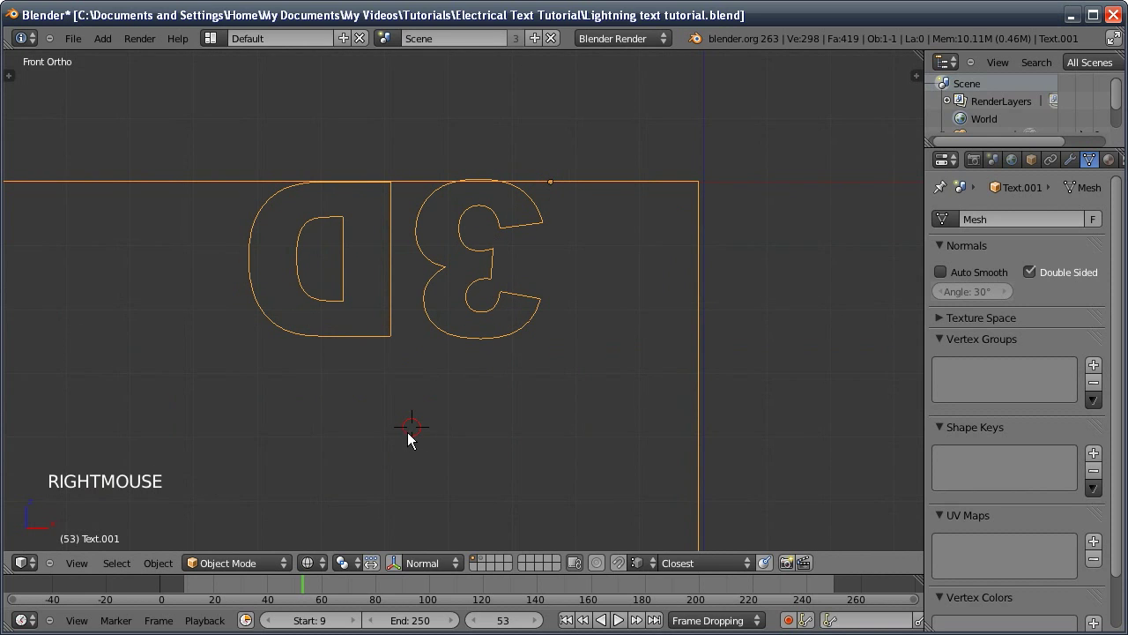
{"action": "right_click", "coordinate": [417, 408]}
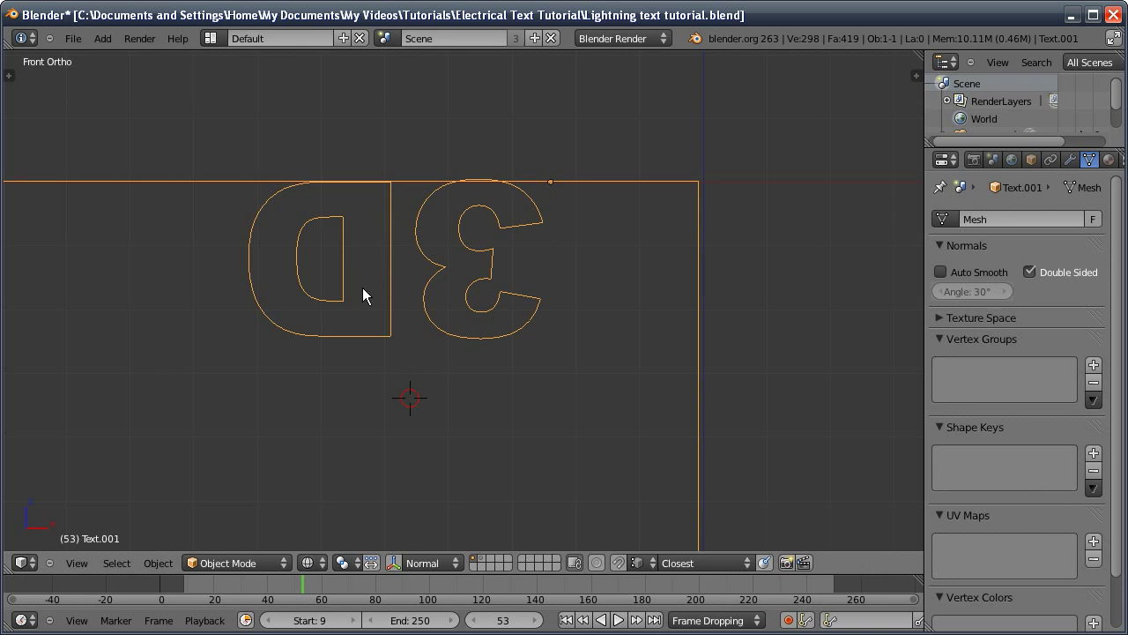
- Add IvyGen from the Tool Shelf on the text and regenerate it with Grow Leaves turned off
{"action": "key", "text": "t"}
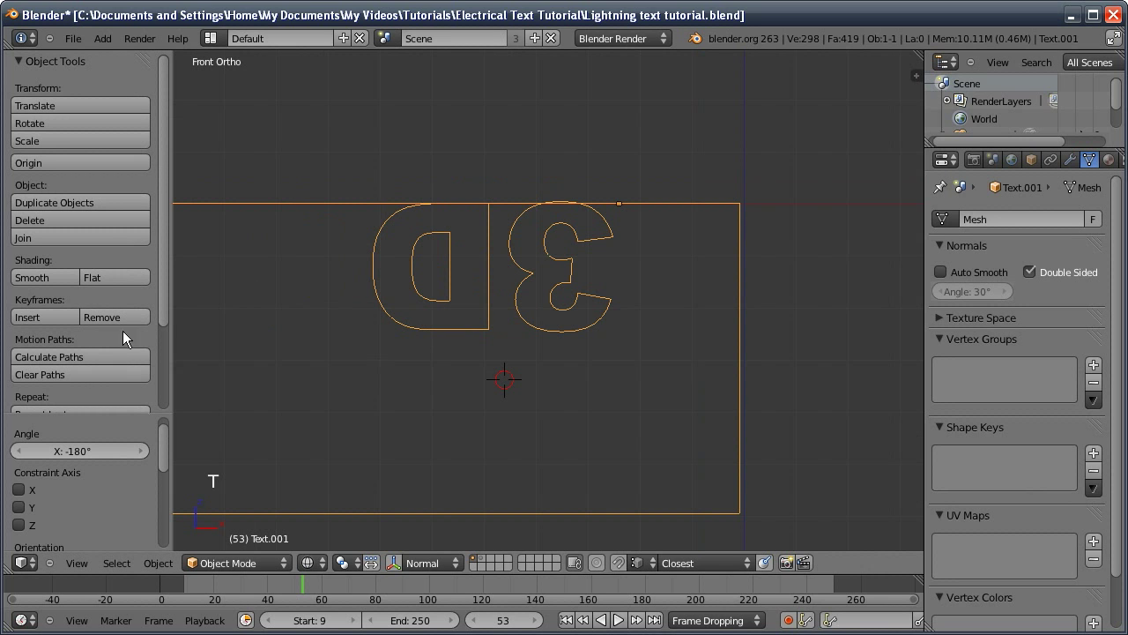
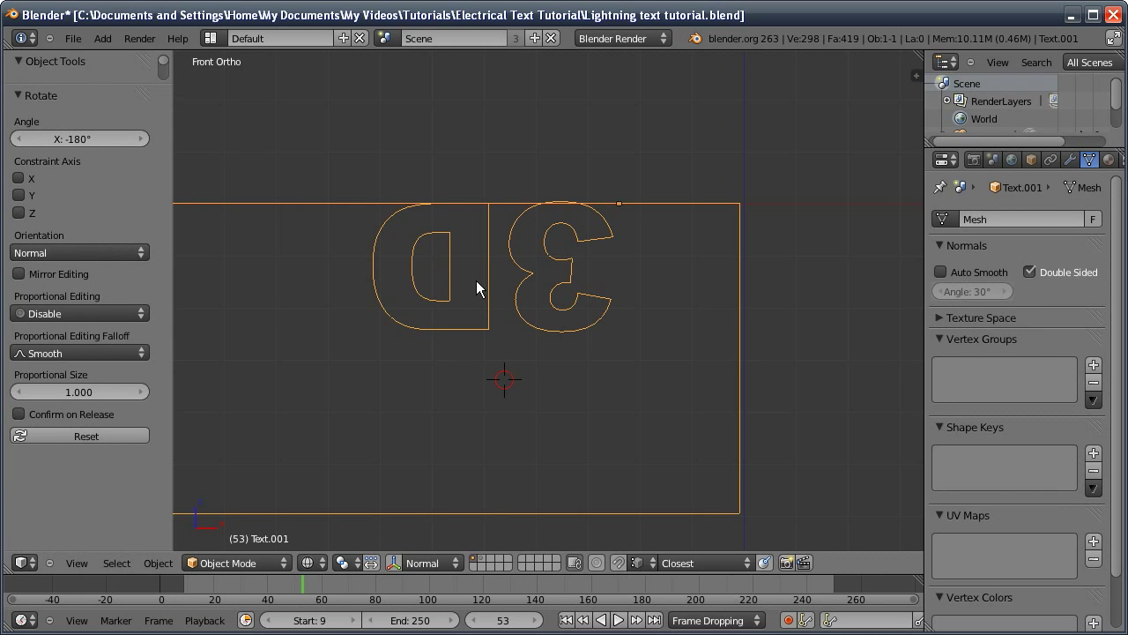
{"action": "key", "text": "shift+a"}
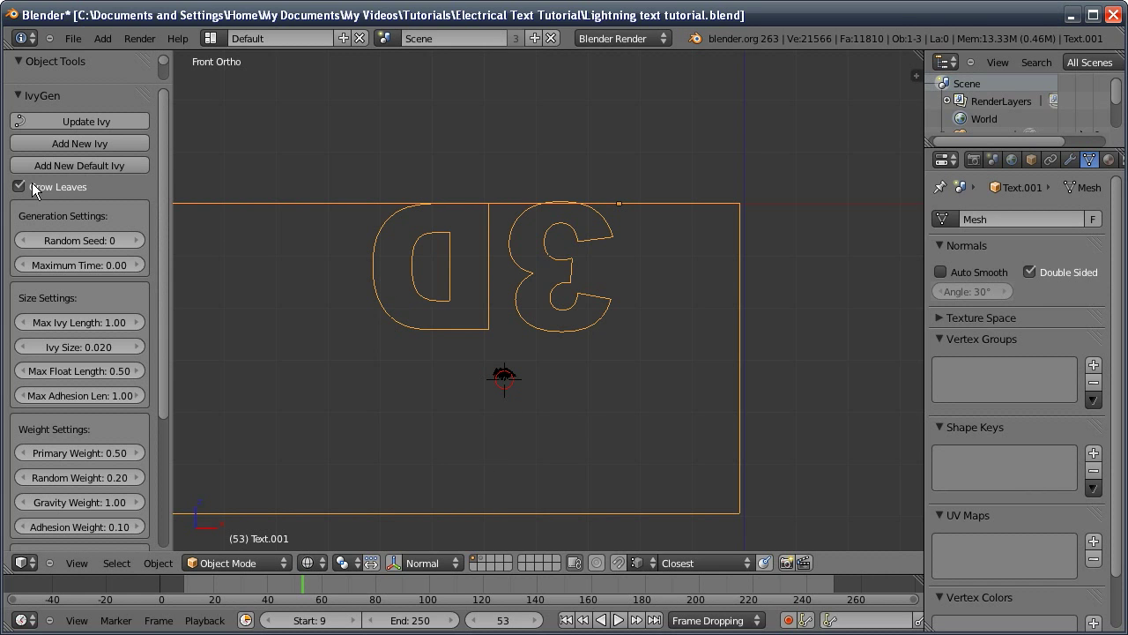
{"action": "left_click", "coordinate": [26, 185]}
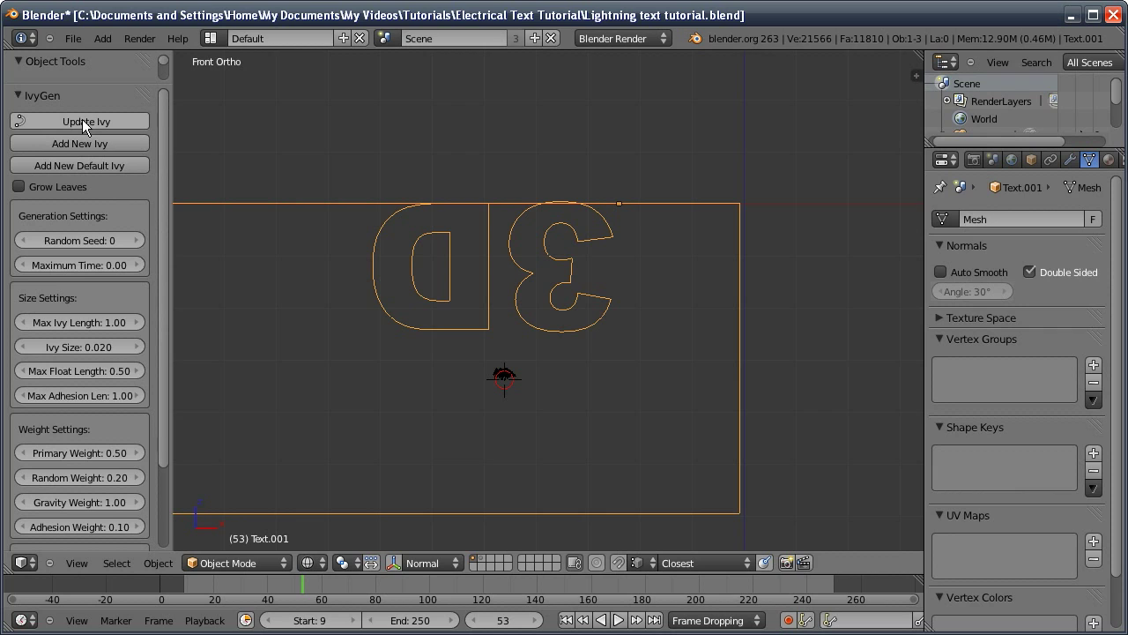
{"action": "left_click", "coordinate": [86, 123]}
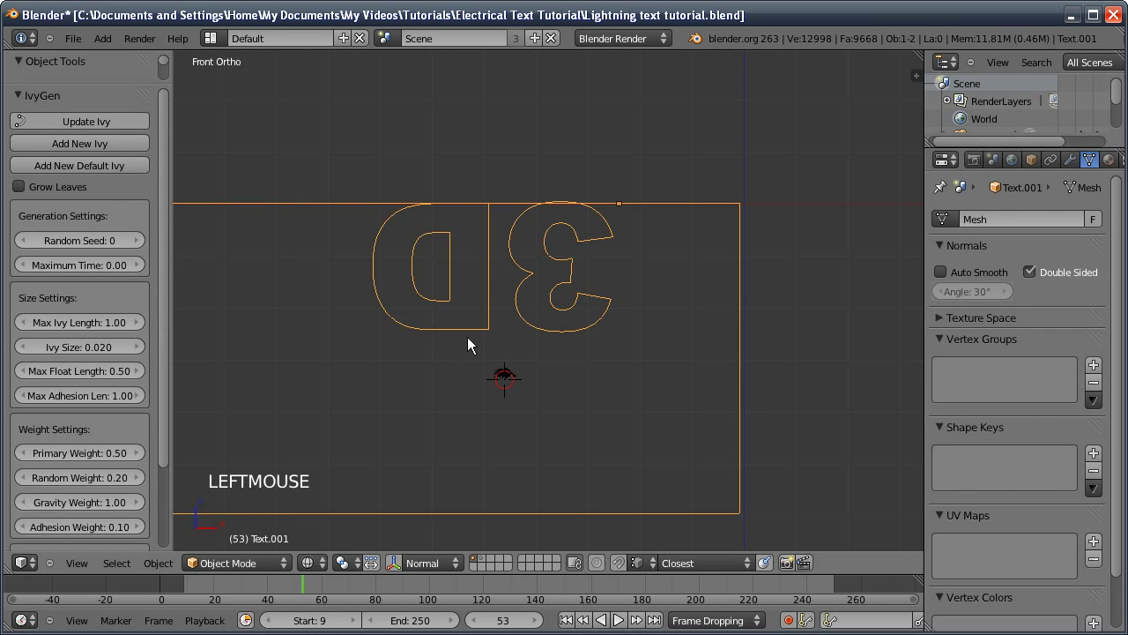
- Set Max Ivy Length to 6.00 and Ivy Size to 0.200 in the IvyGen panel
{"action": "middle_click", "coordinate": [87, 333]}
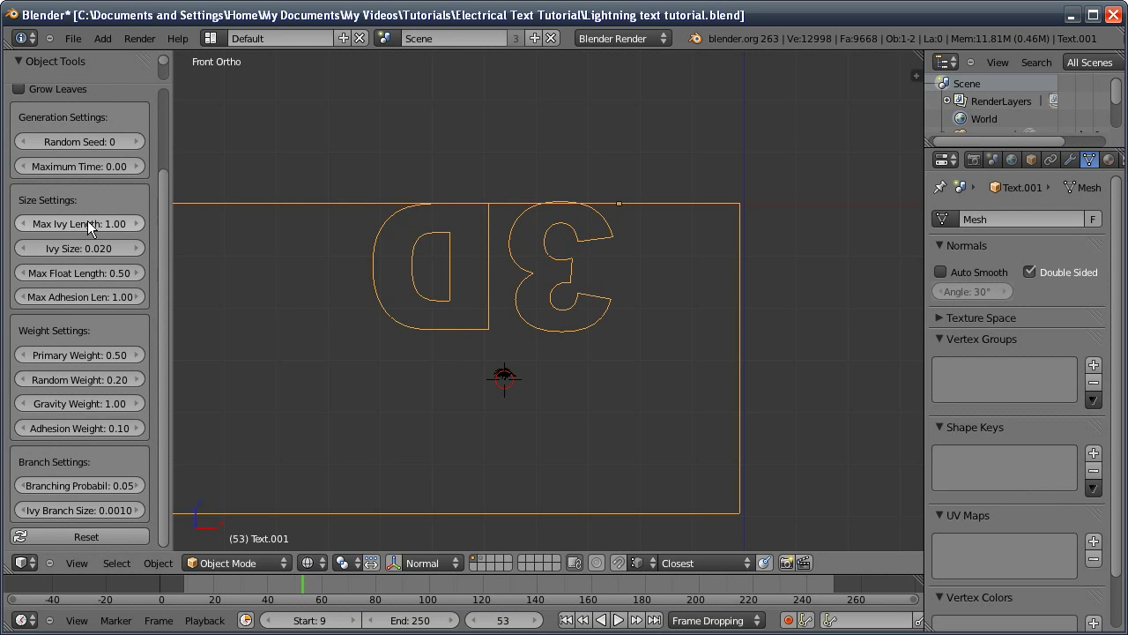
{"action": "left_click", "coordinate": [94, 223]}
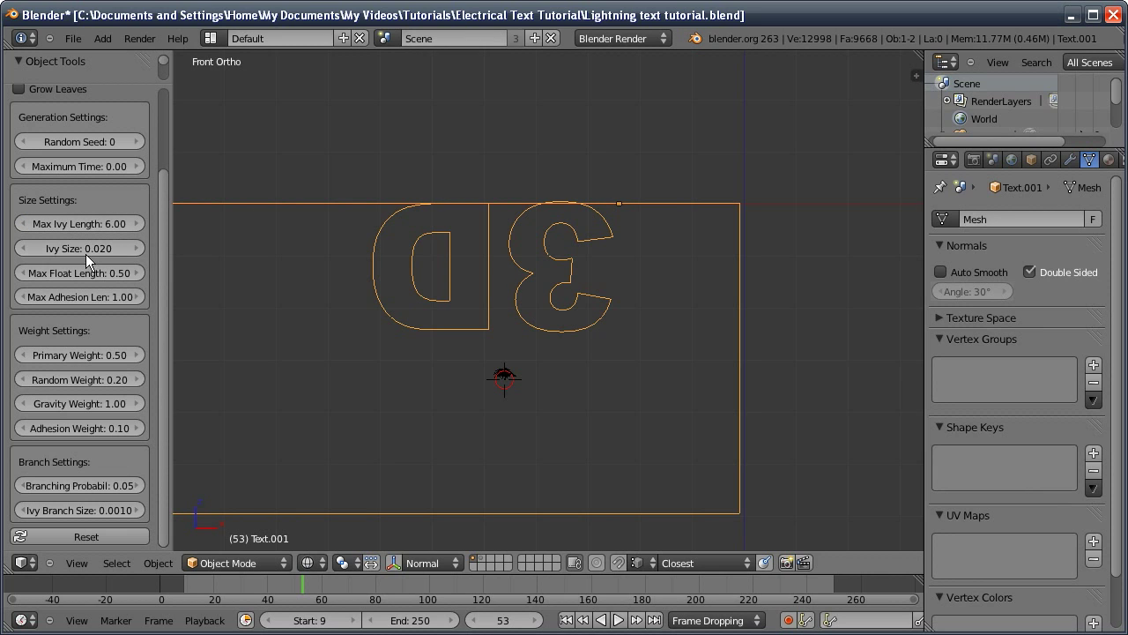
{"action": "left_click", "coordinate": [138, 250]}
{"action": "left_click", "coordinate": [141, 252]}
{"action": "double_click", "coordinate": [140, 251]}
{"action": "left_click", "coordinate": [138, 250]}
{"action": "left_click", "coordinate": [135, 251]}
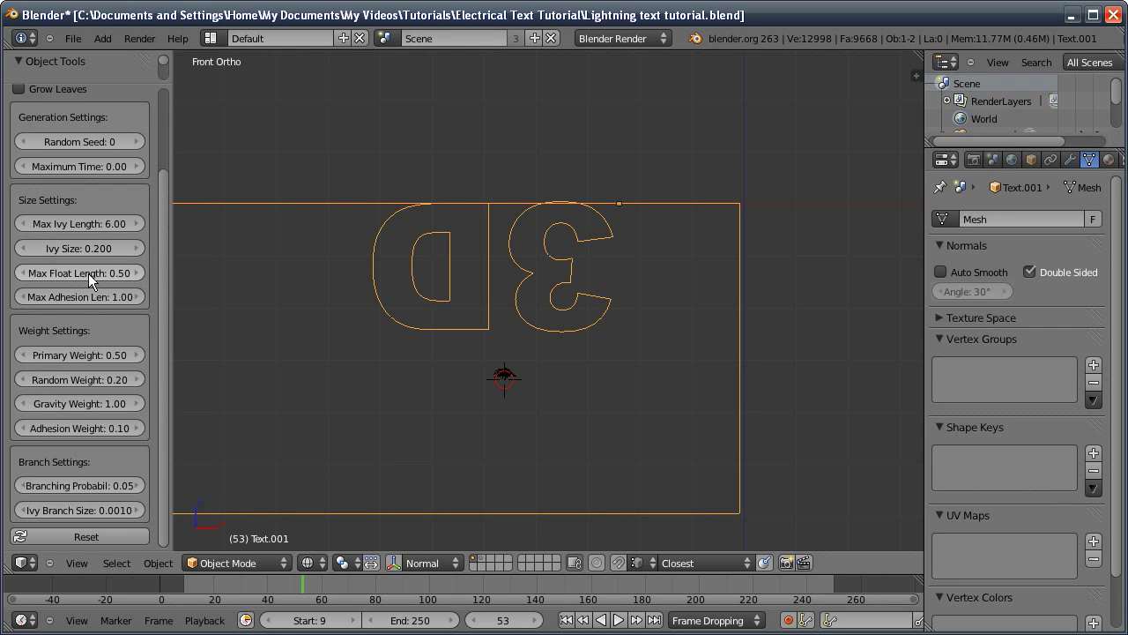
- Set Max Float Length to 5.00 and raise Adhesion Weight from 0.10 to 0.16
{"action": "left_click", "coordinate": [92, 276]}
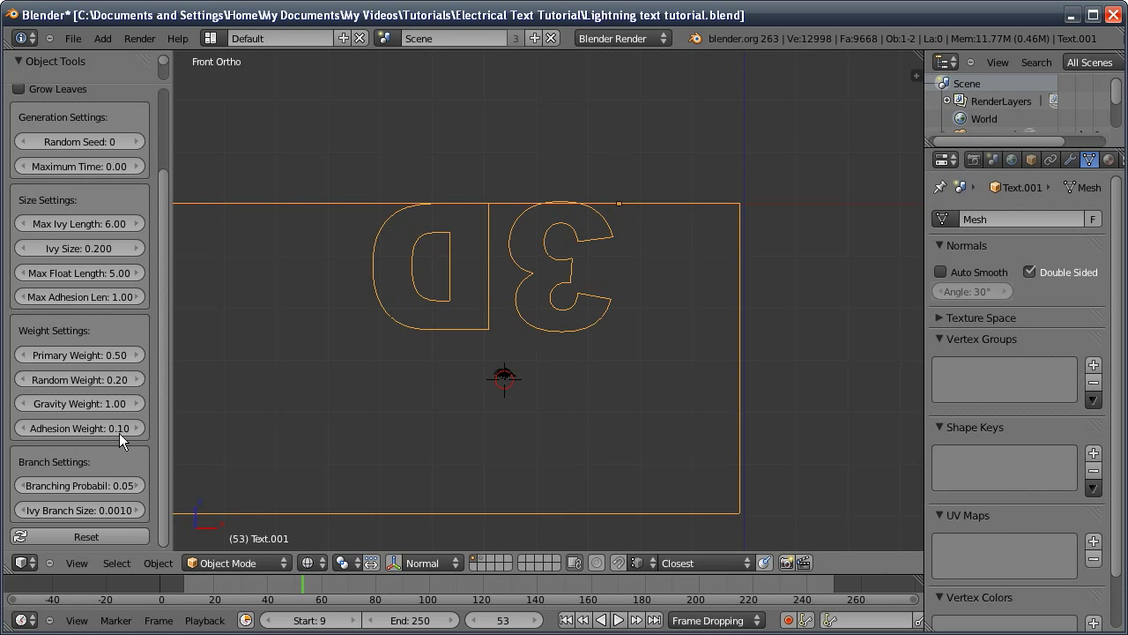
{"action": "left_click", "coordinate": [147, 430]}
{"action": "left_click", "coordinate": [144, 431]}
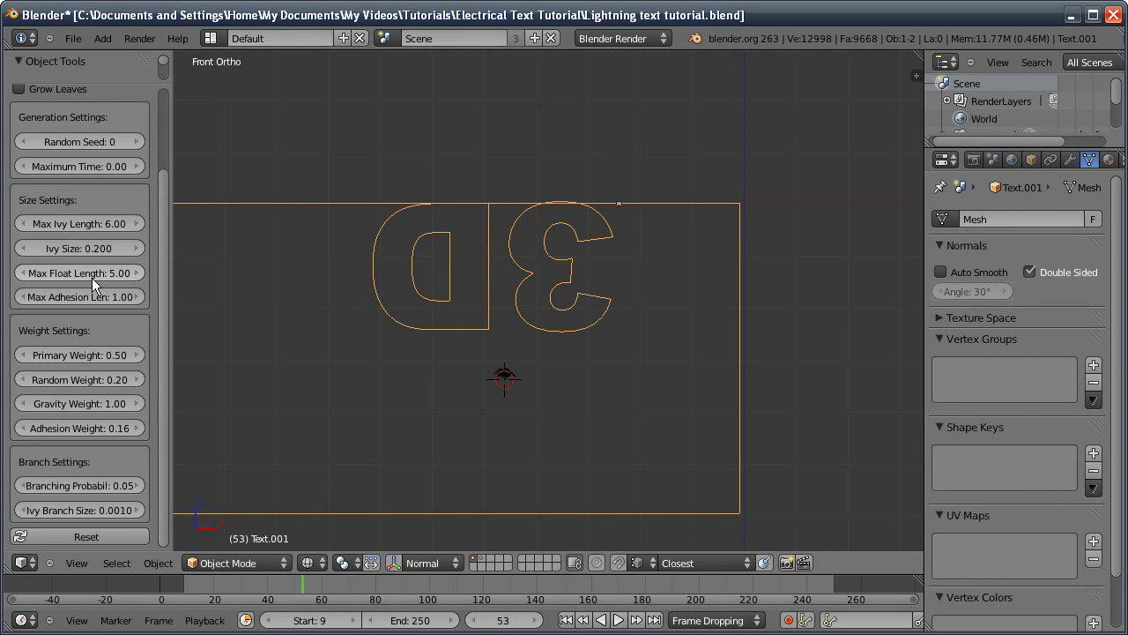
- Update the ivy with the new settings, giving a thin sparse vine of about 1,678 vertices up the text's center
{"action": "middle_click", "coordinate": [77, 181]}
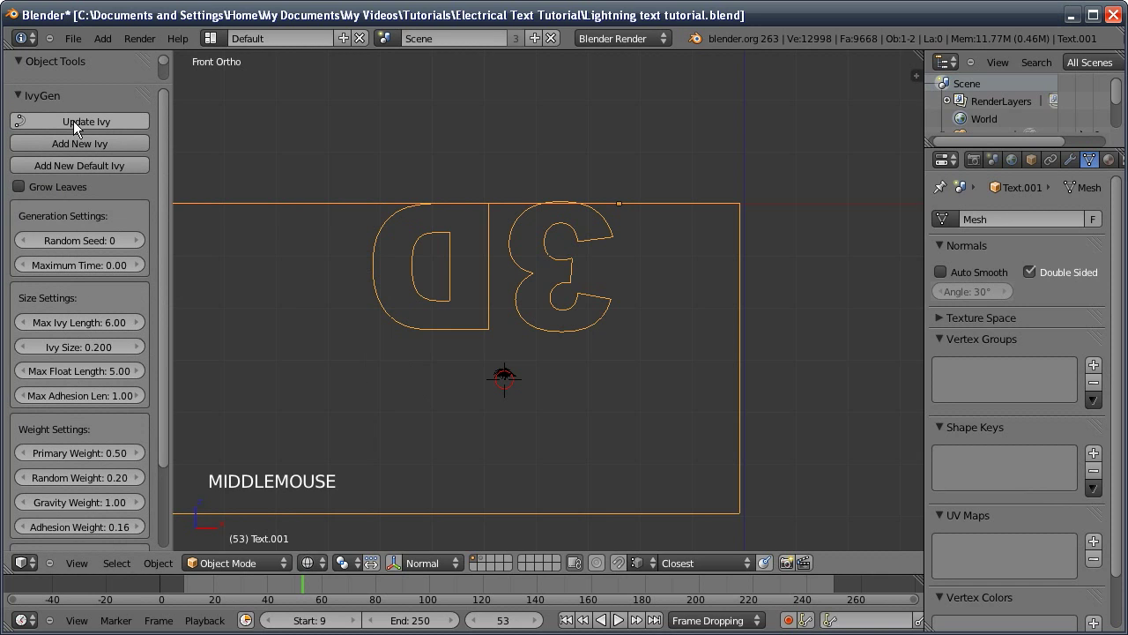
{"action": "left_click", "coordinate": [85, 122]}
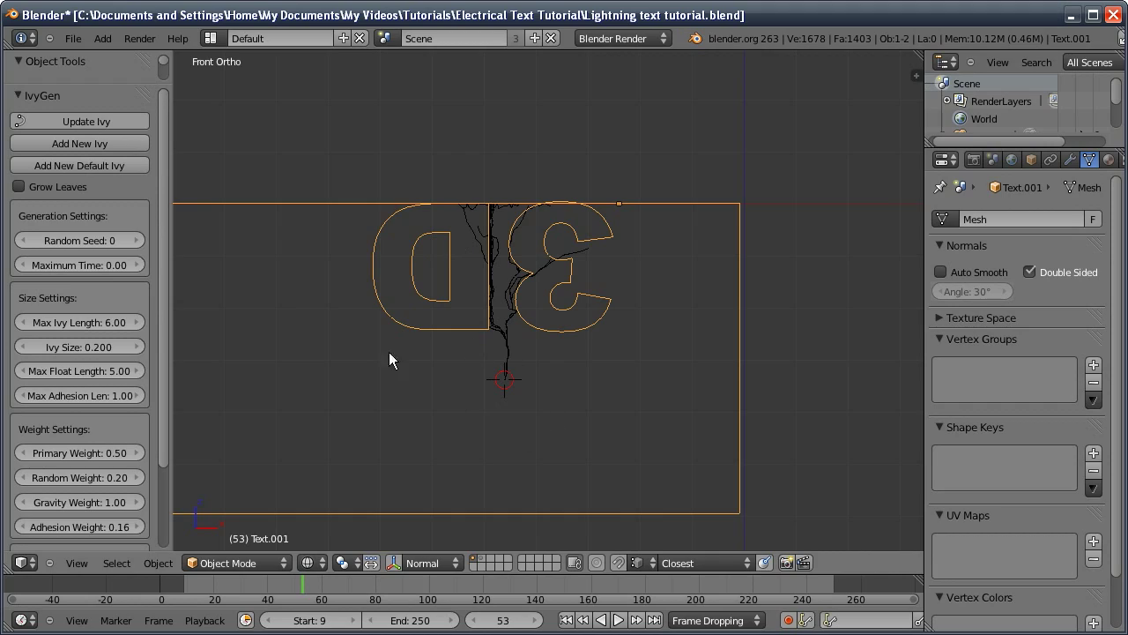
- Orbit the viewport to a straight front view of the text with its jagged ivy bolt
{"action": "middle_click", "coordinate": [455, 450]}
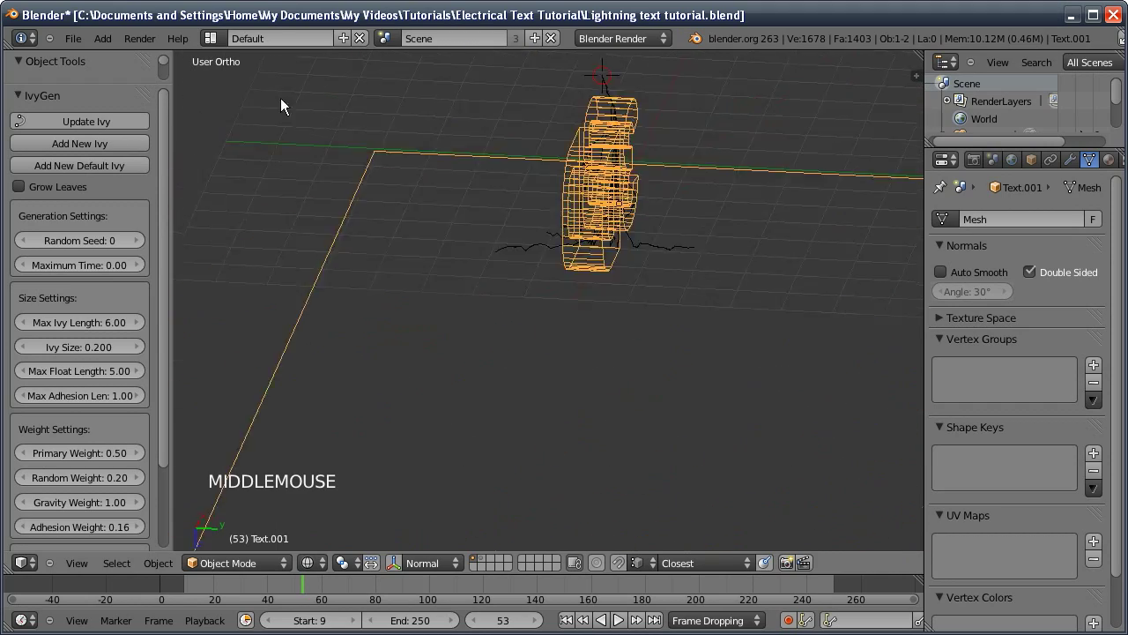
{"action": "middle_click", "coordinate": [478, 339]}
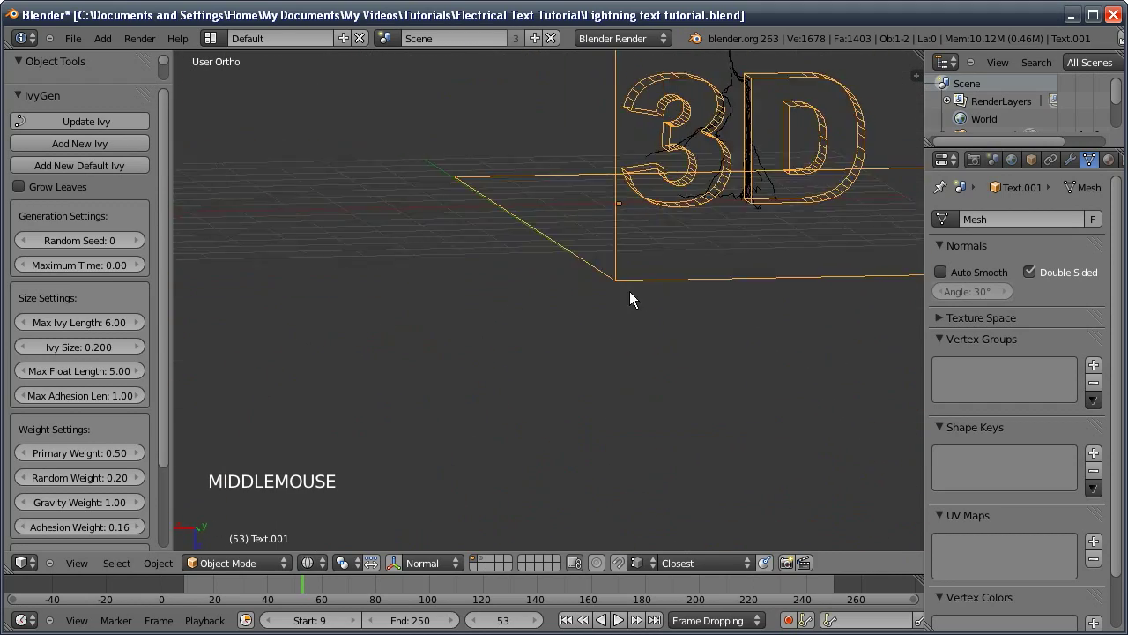
{"action": "middle_click", "coordinate": [613, 273]}
{"action": "middle_click", "coordinate": [416, 353]}
{"action": "middle_click", "coordinate": [516, 302]}
{"action": "middle_click", "coordinate": [509, 334]}
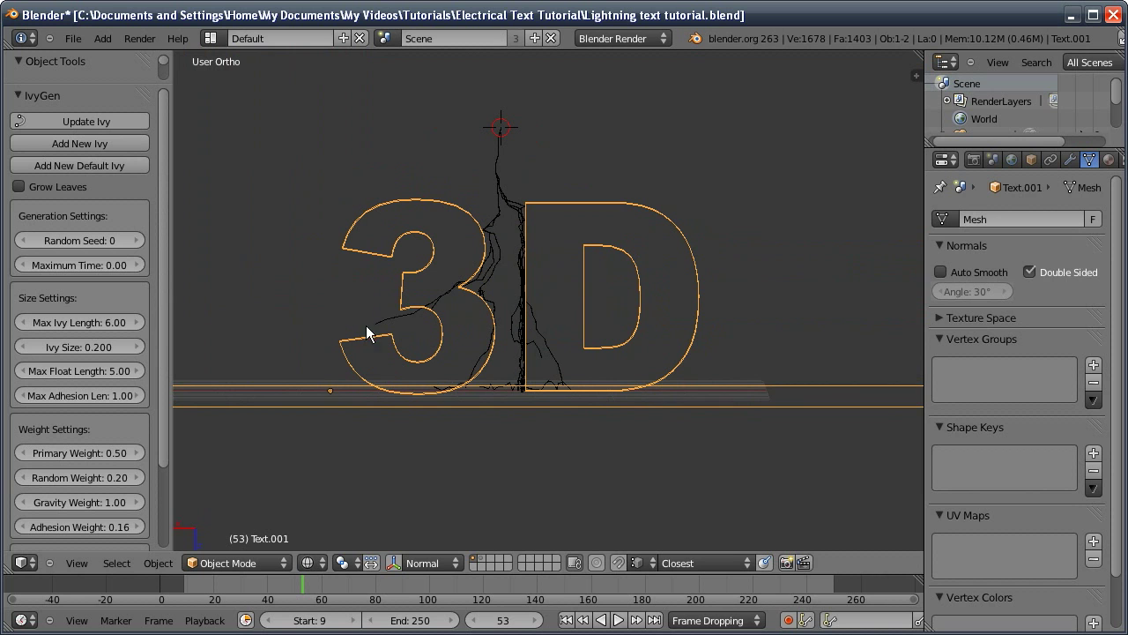
- Lower Ivy Size to 0.140 and update the ivy for denser branches across both letters
{"action": "middle_click", "coordinate": [515, 305]}
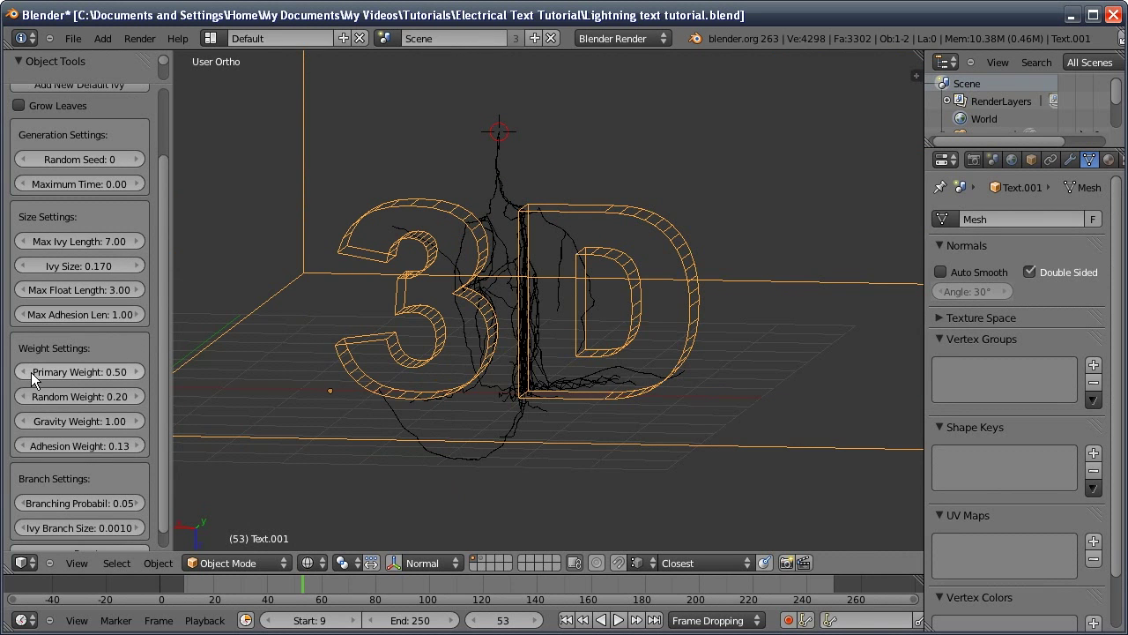
{"action": "left_click", "coordinate": [34, 268]}
{"action": "middle_click", "coordinate": [87, 196]}
{"action": "left_click", "coordinate": [73, 123]}
{"action": "middle_click", "coordinate": [465, 329]}
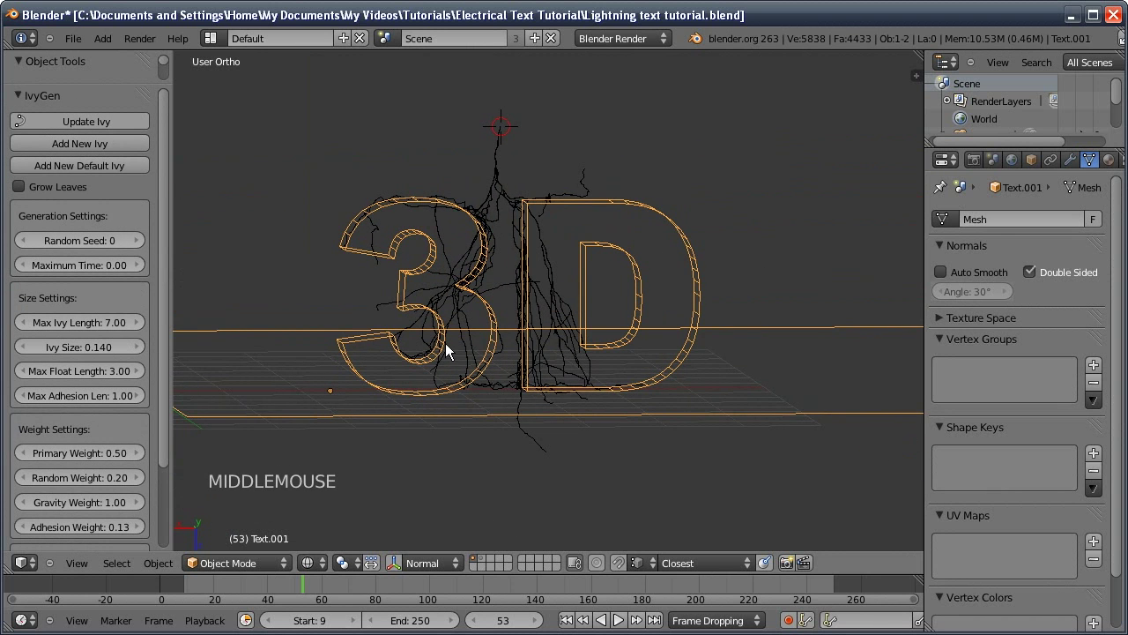
{"action": "middle_click", "coordinate": [439, 363]}
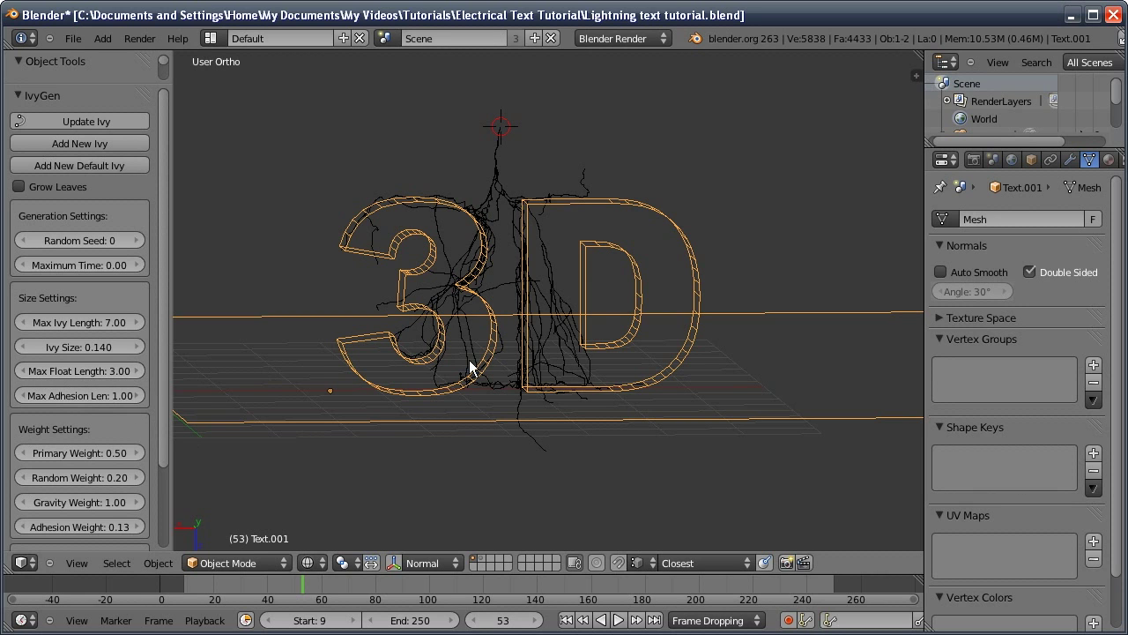
- Add a new ivy on the selected text, switch off leaf growth, and place the growth point above the 3
{"action": "middle_click", "coordinate": [449, 366]}
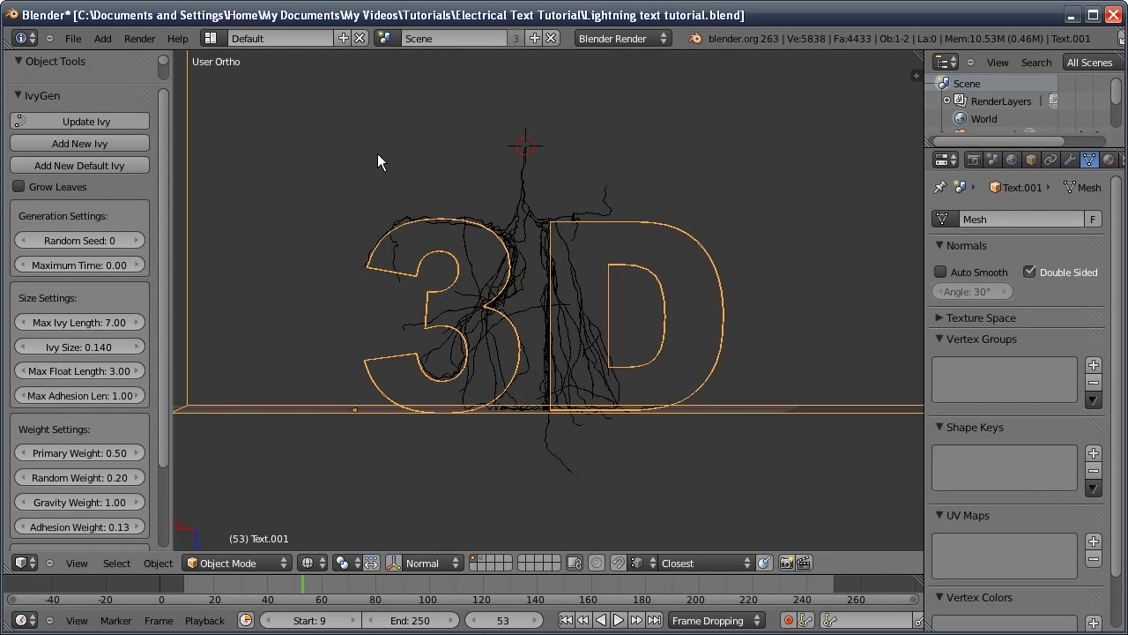
{"action": "right_click", "coordinate": [383, 166]}
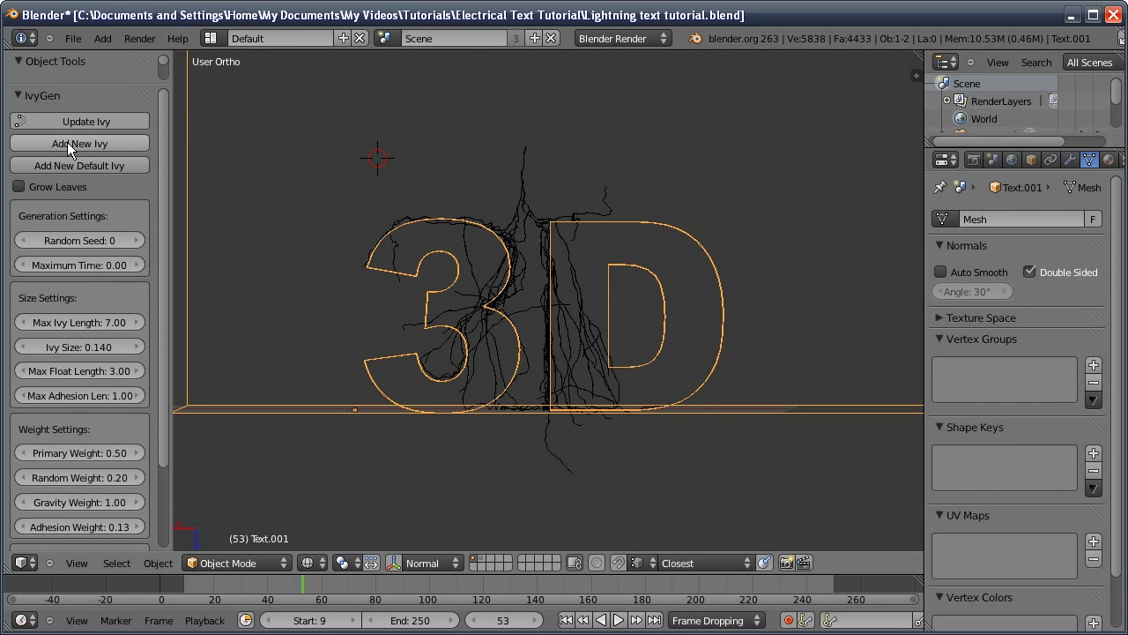
{"action": "left_click", "coordinate": [70, 146]}
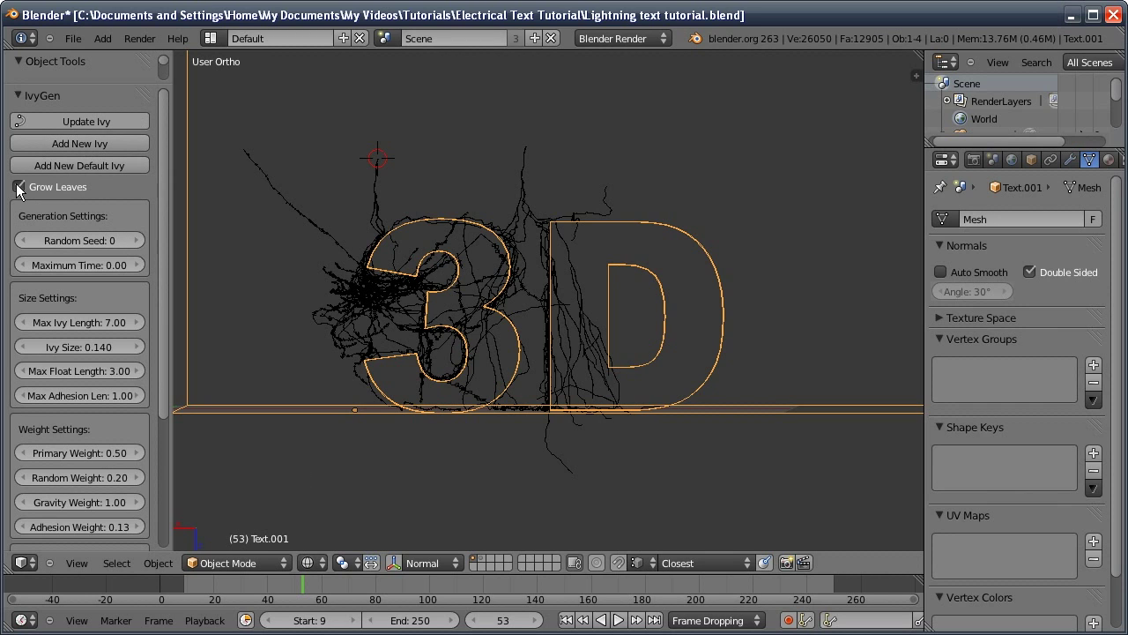
{"action": "left_click", "coordinate": [20, 189]}
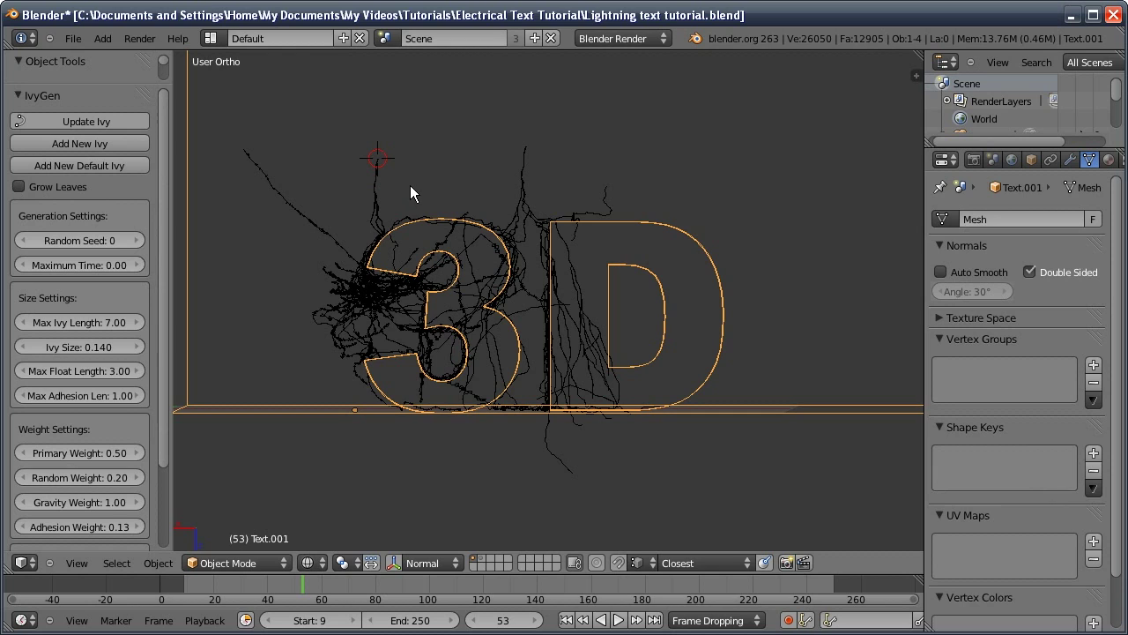
{"action": "right_click", "coordinate": [422, 193]}
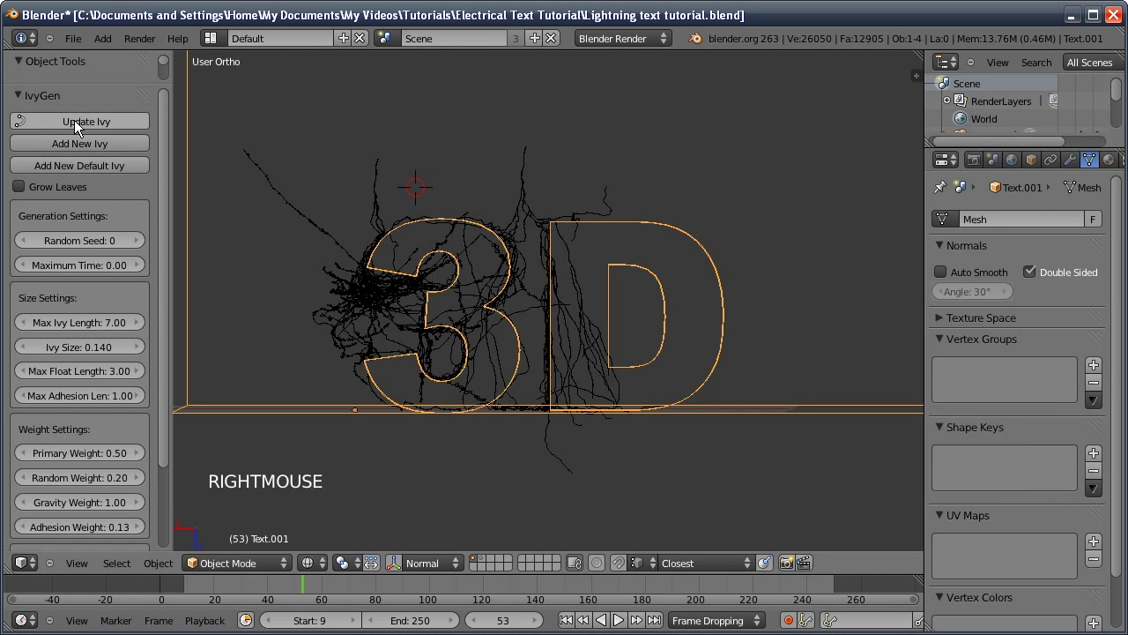
- Update the ivy from the new point and lower Max Ivy Length to 6.00
{"action": "left_click", "coordinate": [80, 127]}
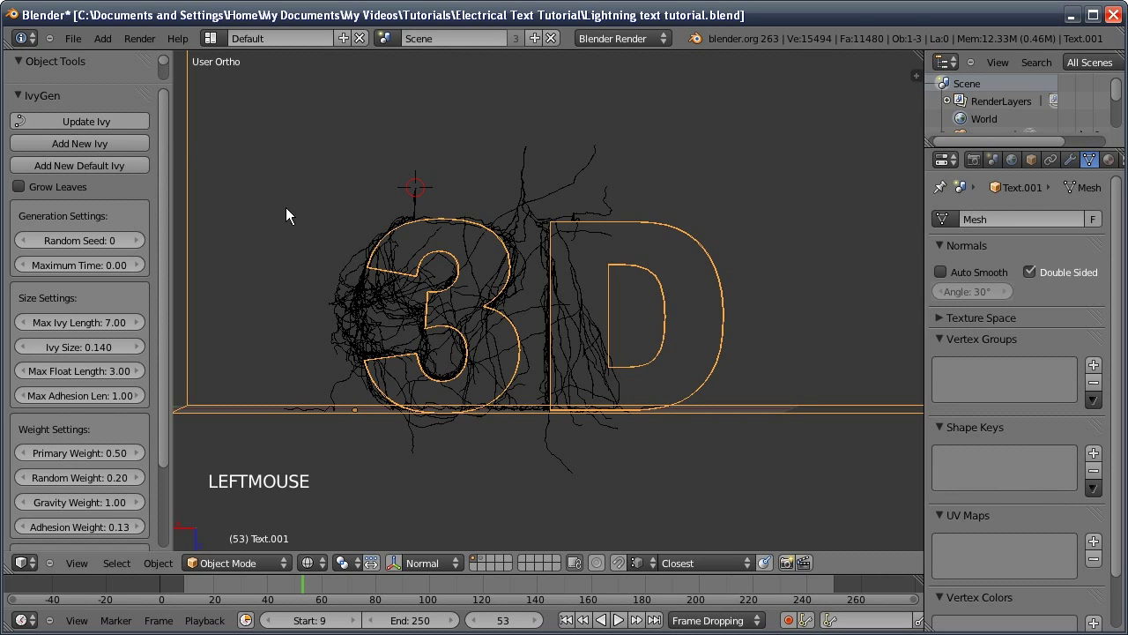
{"action": "middle_click", "coordinate": [409, 274]}
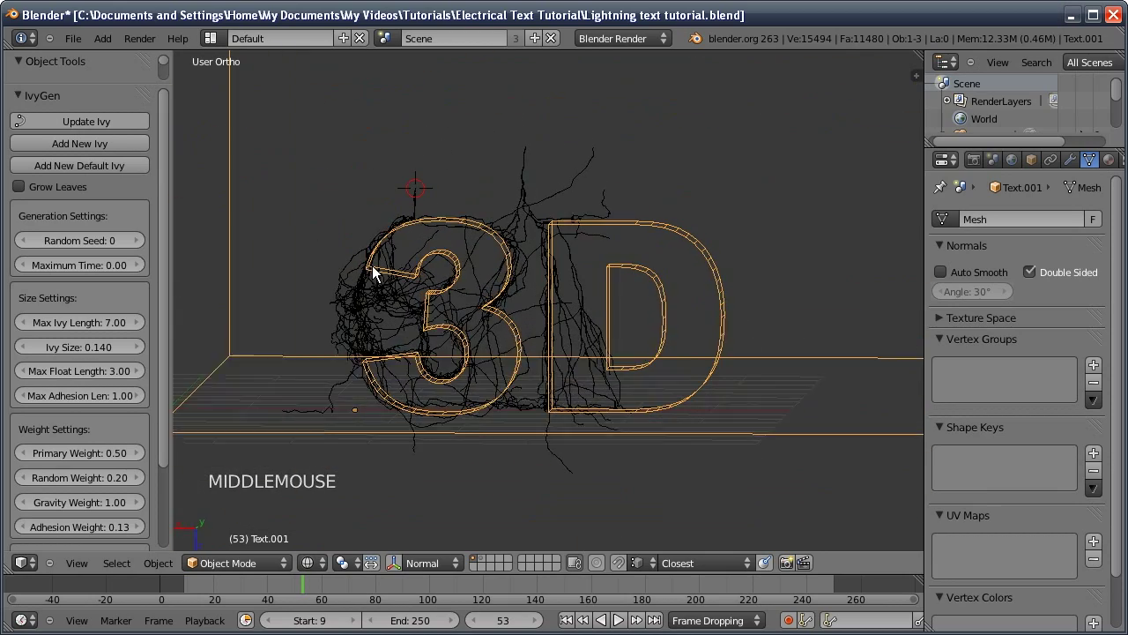
{"action": "middle_click", "coordinate": [105, 460]}
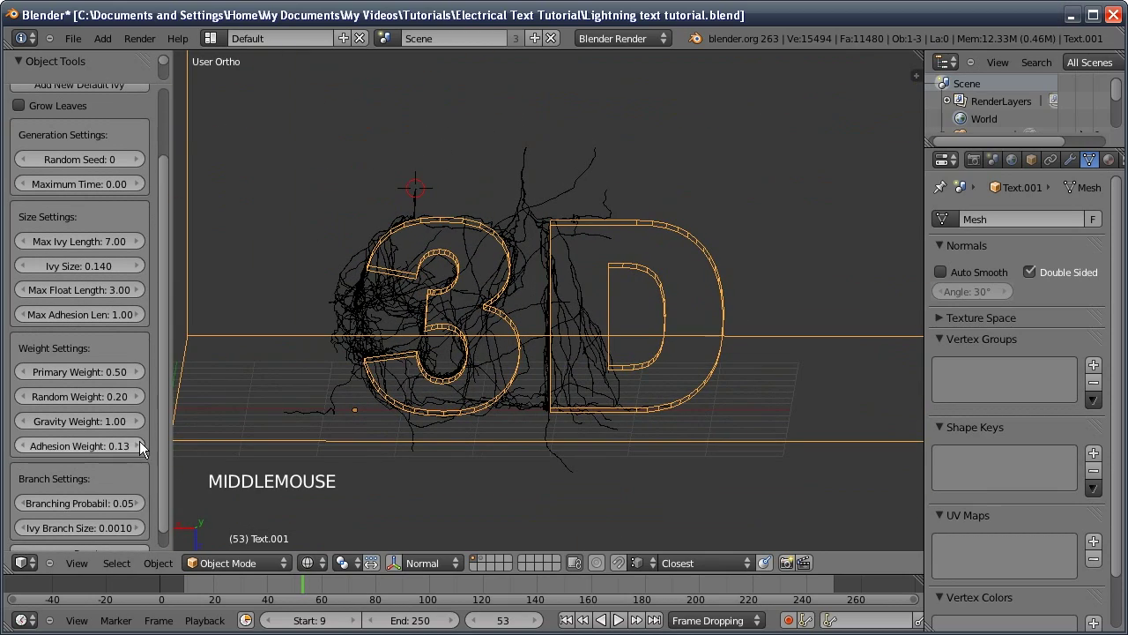
{"action": "left_click", "coordinate": [148, 448]}
{"action": "left_click", "coordinate": [144, 451]}
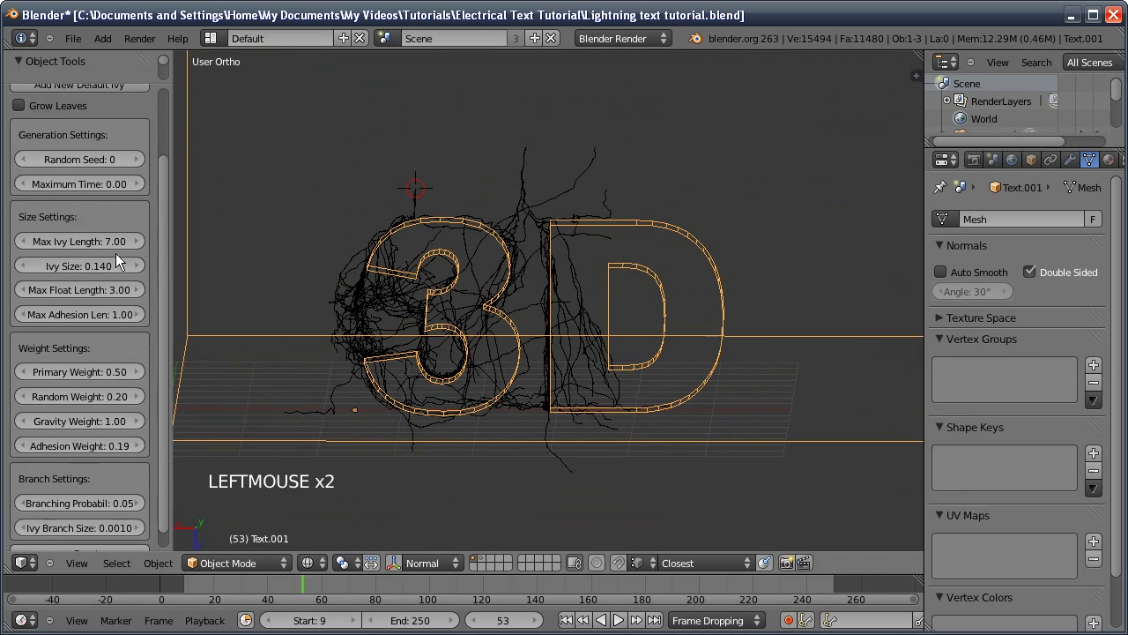
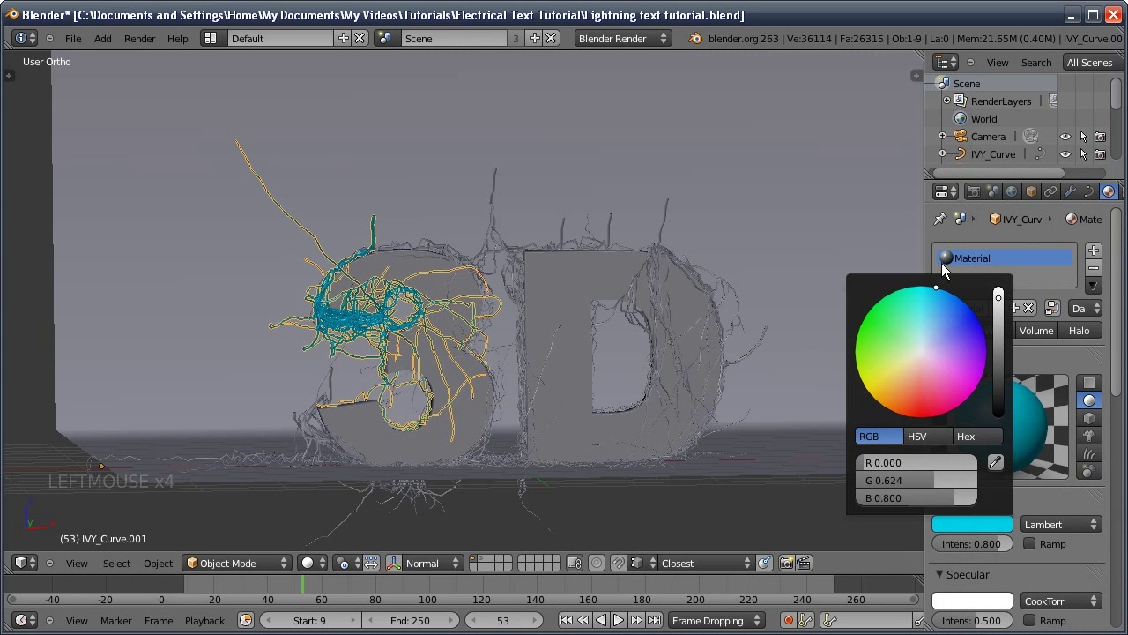
- Set the cyan ivy material's Specular Intensity to 0 and raise its Emit so it glows
{"action": "middle_click", "coordinate": [1022, 521]}
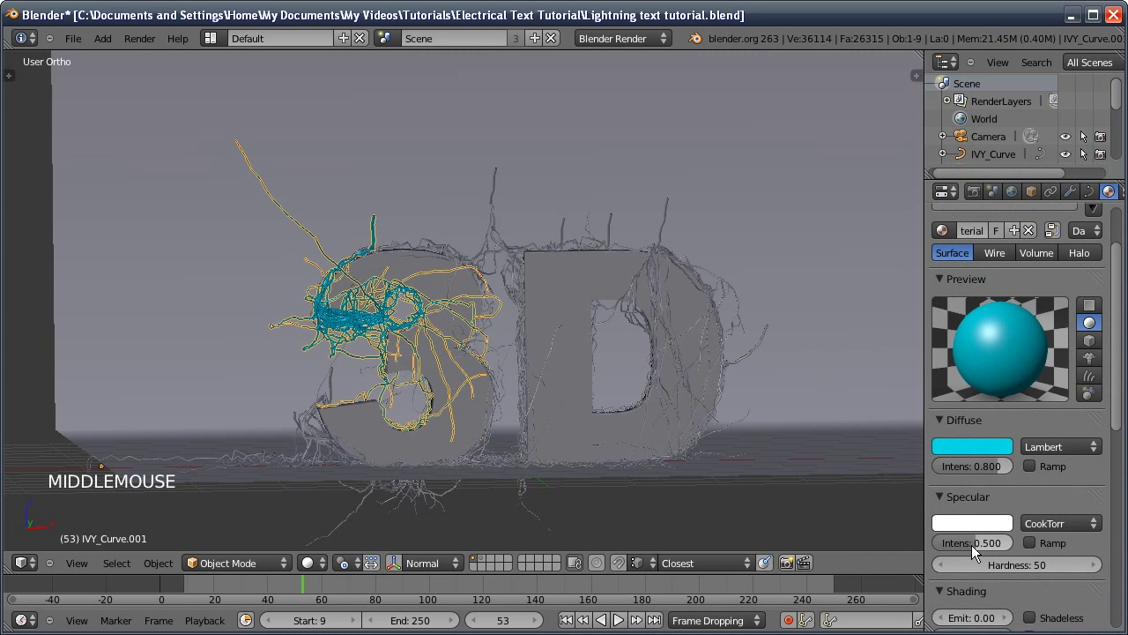
{"action": "left_click", "coordinate": [987, 547]}
{"action": "middle_click", "coordinate": [1019, 531]}
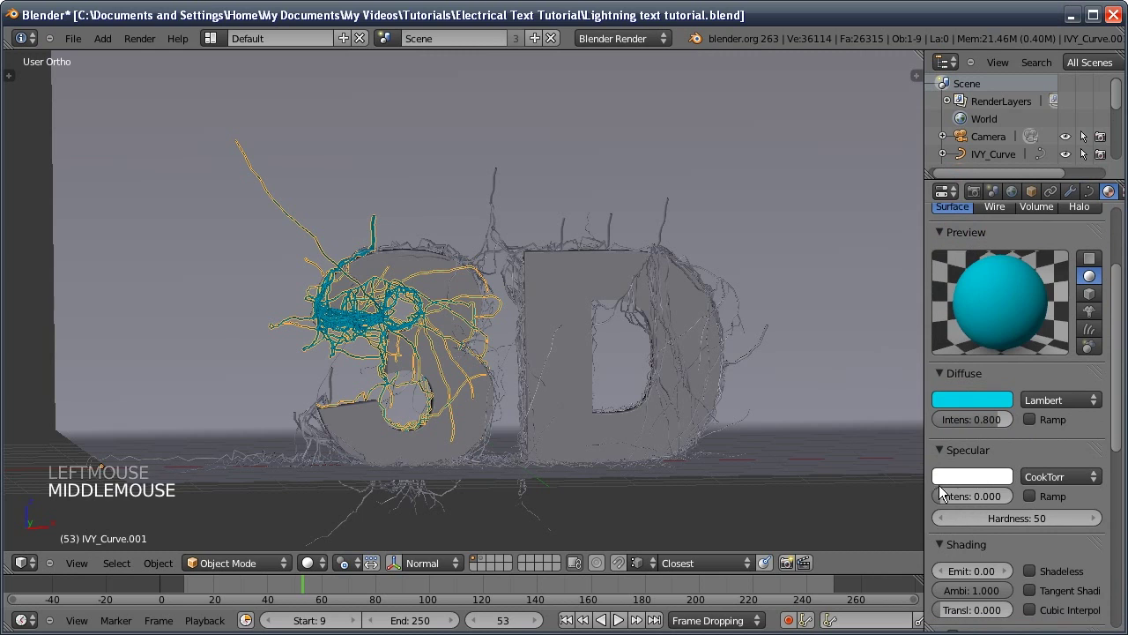
{"action": "left_click", "coordinate": [985, 572]}
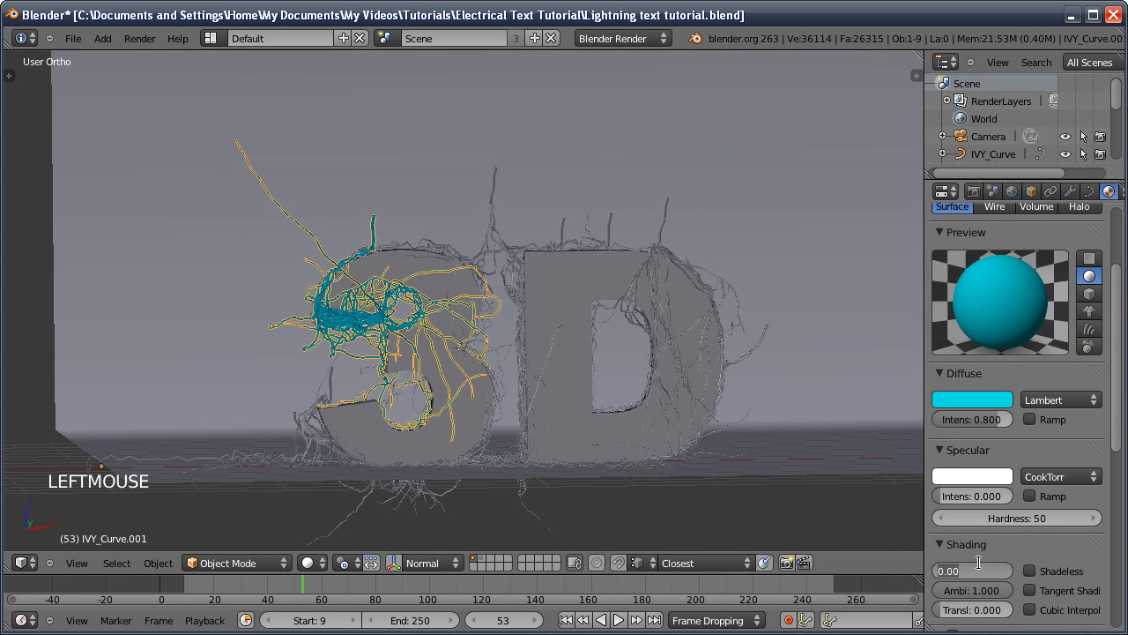
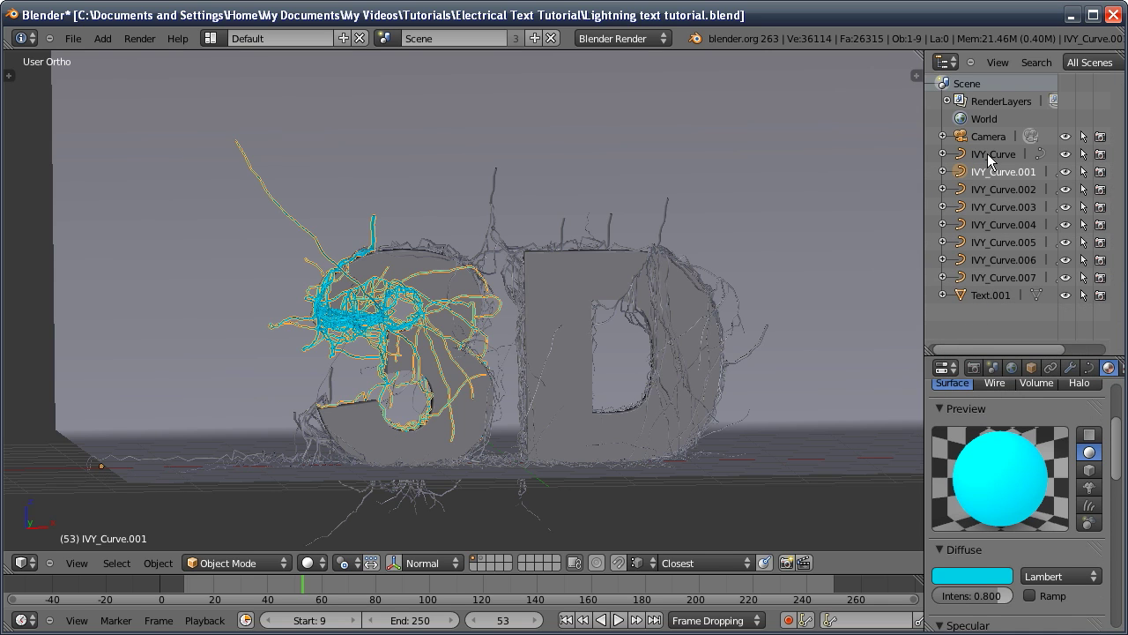
- Select all IVY_Curve objects with the blue one active and link its material to them via Ctrl+L
{"action": "left_click", "coordinate": [994, 155]}
{"action": "left_click", "coordinate": [997, 190]}
{"action": "left_click", "coordinate": [999, 212]}
{"action": "left_click", "coordinate": [998, 228]}
{"action": "double_click", "coordinate": [997, 268]}
{"action": "left_click", "coordinate": [998, 285]}
{"action": "left_click", "coordinate": [995, 177]}
{"action": "key", "text": "ctrl+l"}
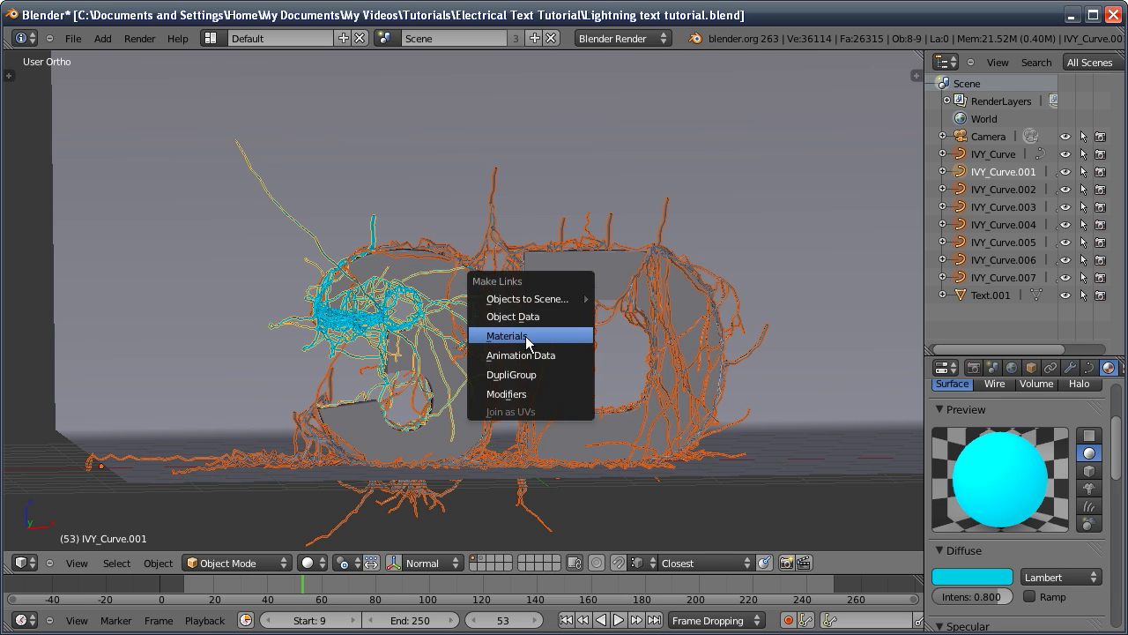
{"action": "middle_click", "coordinate": [410, 275]}
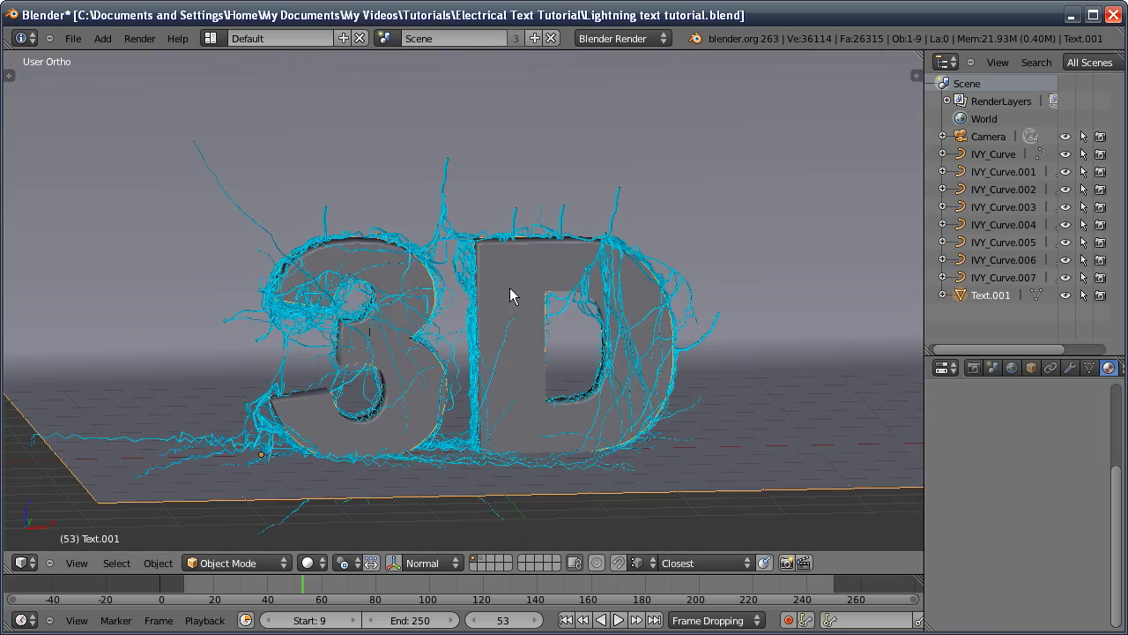
- Select the 3D text mesh, enter Edit Mode and select all its geometry
{"action": "left_click", "coordinate": [515, 276]}
{"action": "key", "text": "Tab"}
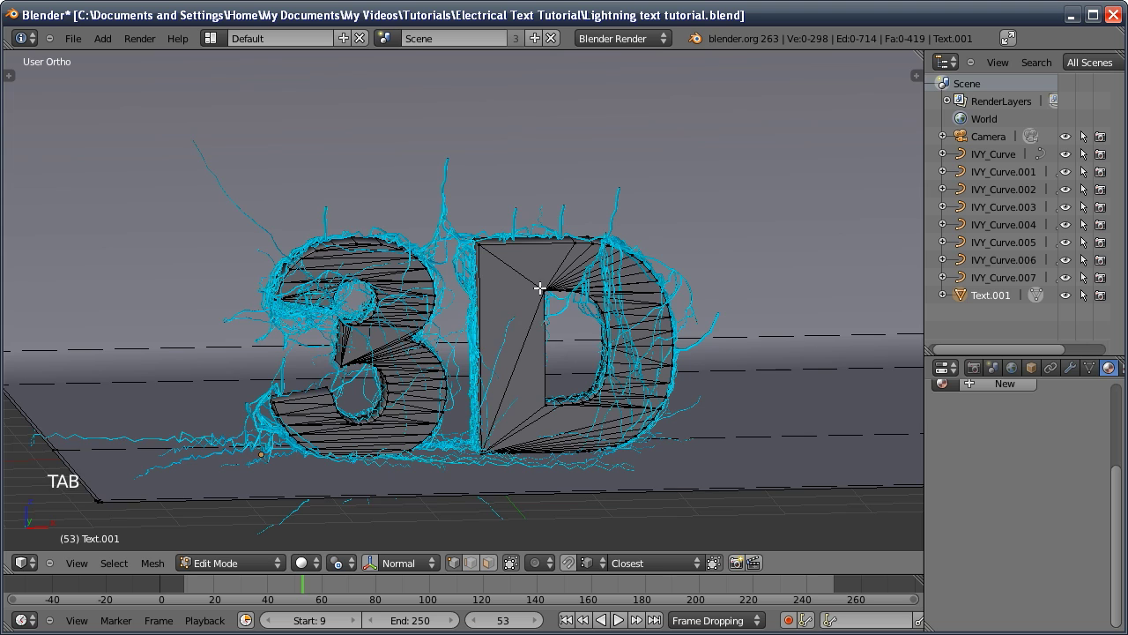
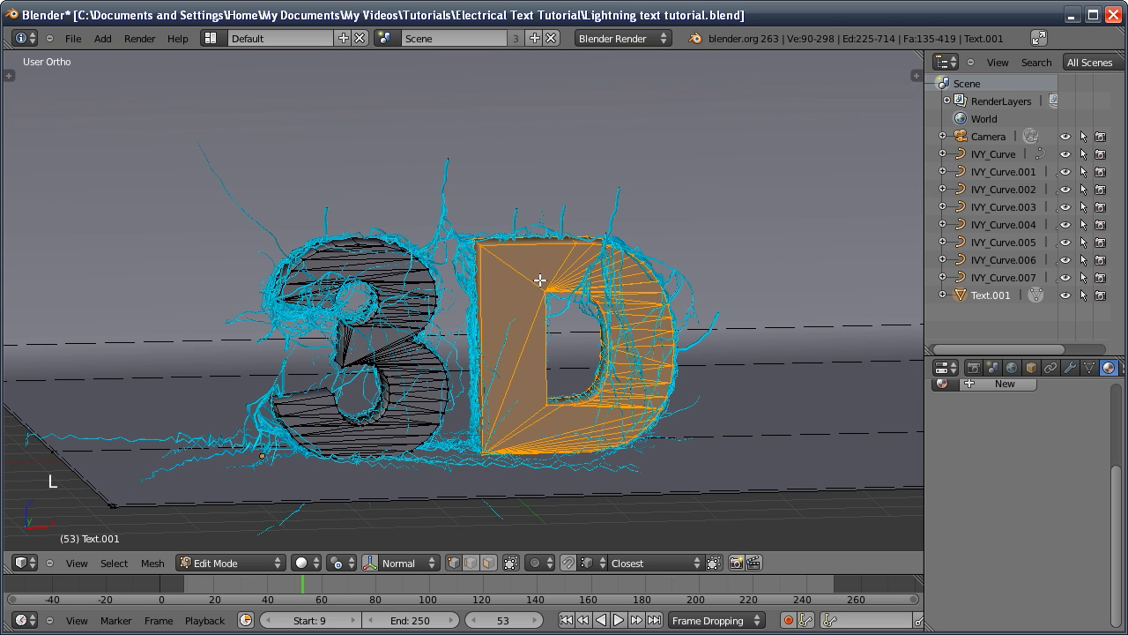
{"action": "key", "text": "l"}
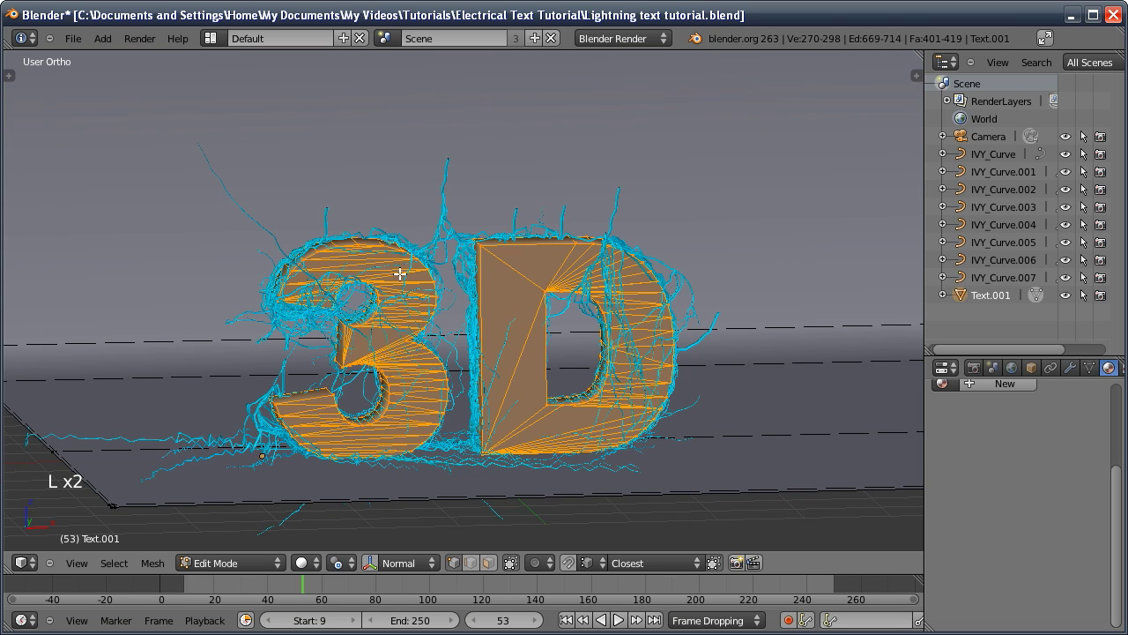
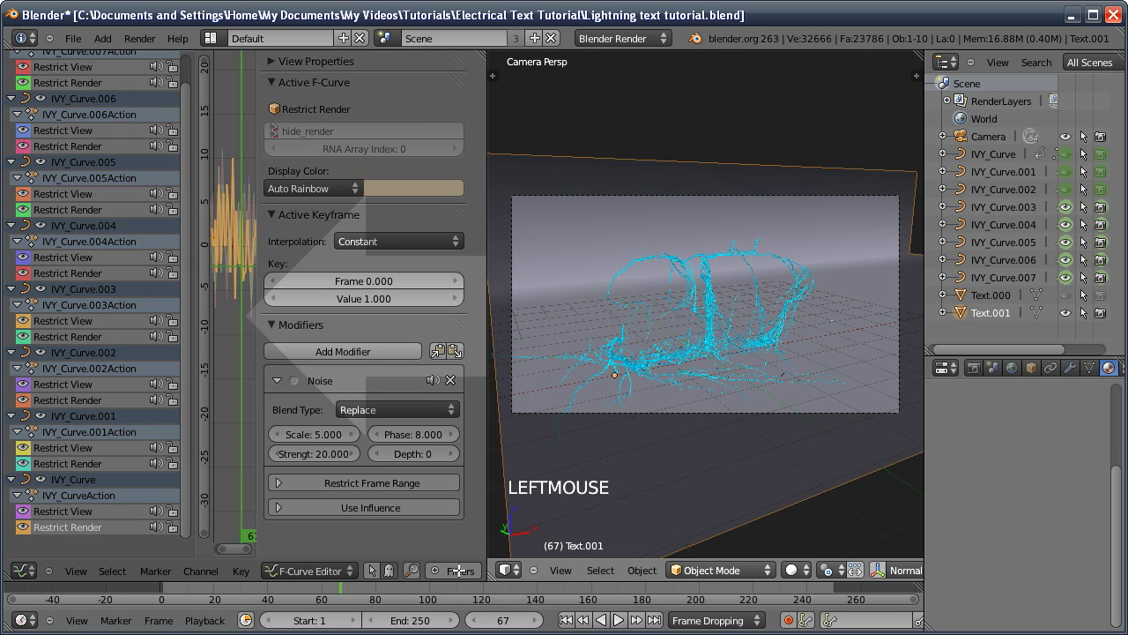
- Join the Graph Editor into the 3D View and play the animation to preview the flickering ivy
{"action": "left_click", "coordinate": [433, 557]}
{"action": "left_click", "coordinate": [569, 623]}
{"action": "left_click", "coordinate": [624, 622]}
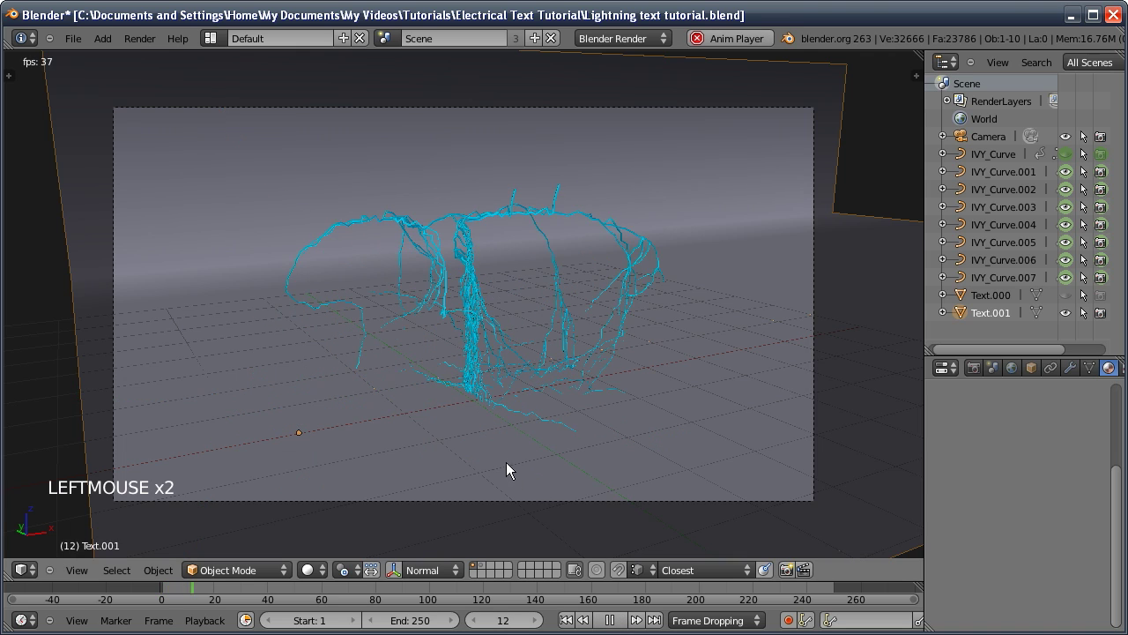